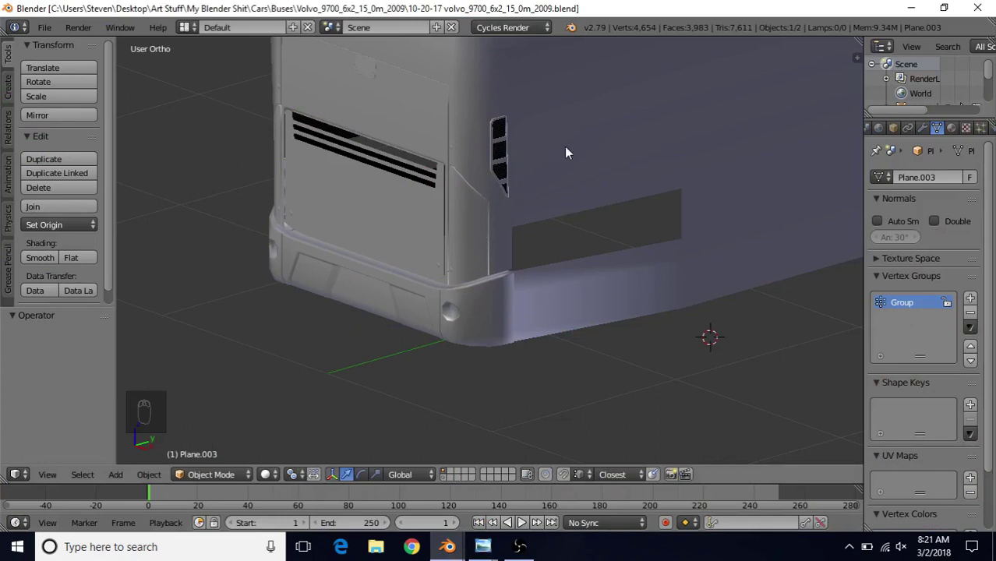
# Hide the bus body so only the three lens cylinders remain visible
pyautogui.moveTo(565, 142); pyautogui.dragTo(514, 146)
pyautogui.press('h')
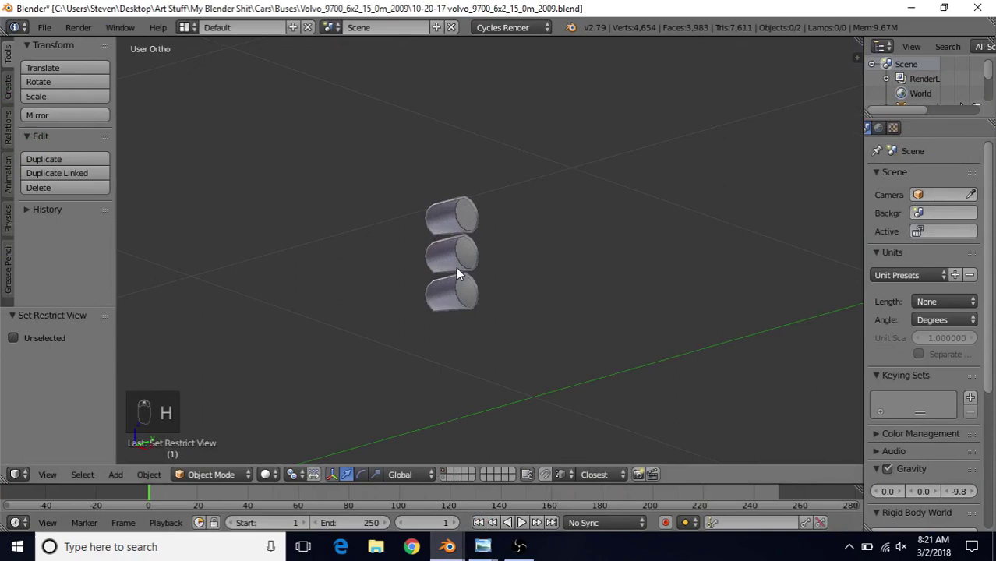
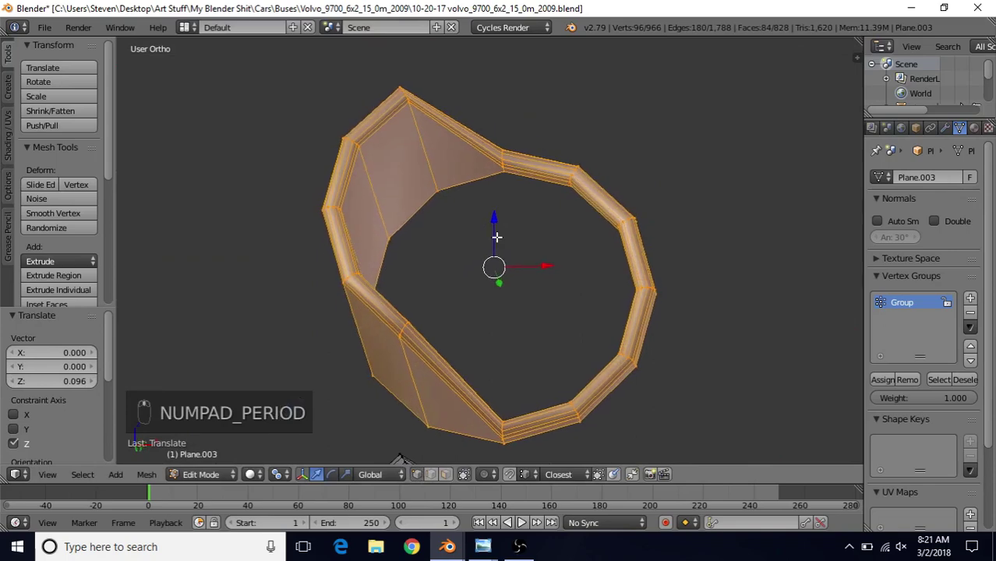
# Join the first pair of inner-wall vertices with a new edge
pyautogui.moveTo(297, 208); pyautogui.dragTo(463, 236)
pyautogui.press('f')
pyautogui.moveTo(464, 236); pyautogui.dragTo(388, 184)
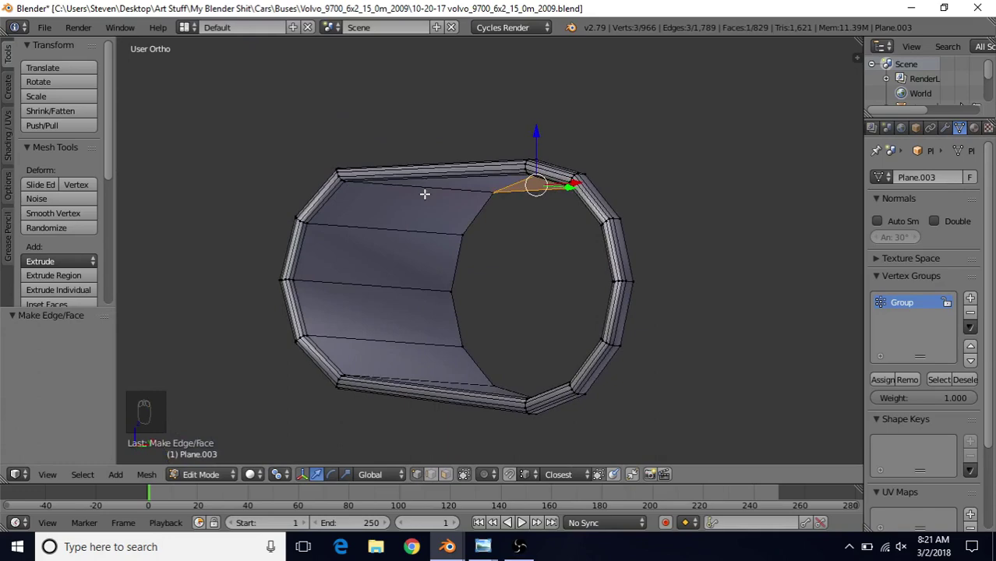
pyautogui.middleClick(542, 212)
pyautogui.middleClick(562, 201)
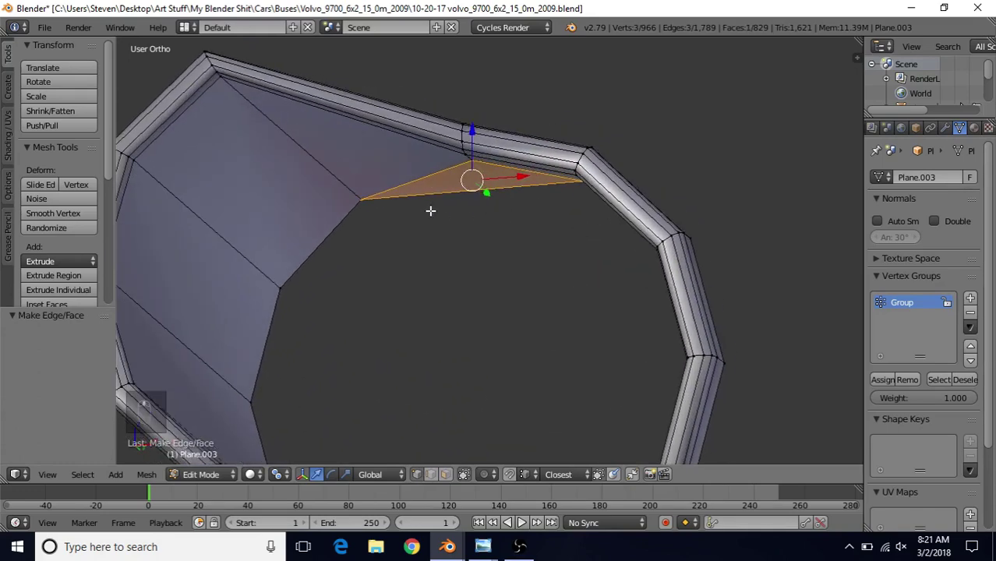
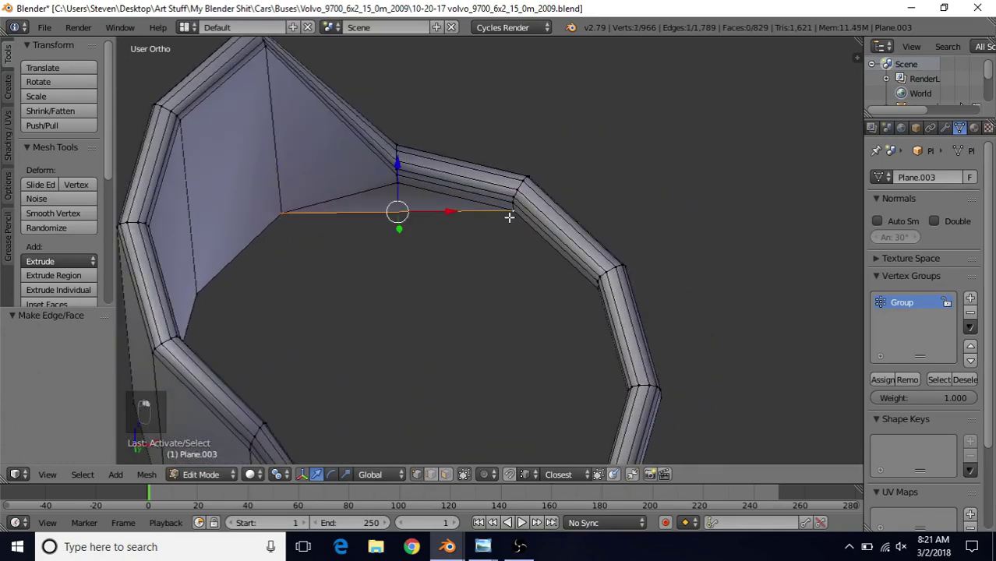
pyautogui.press('f')
# Fill the remaining gaps in the lens's inner wall with new faces
pyautogui.rightClick(557, 274)
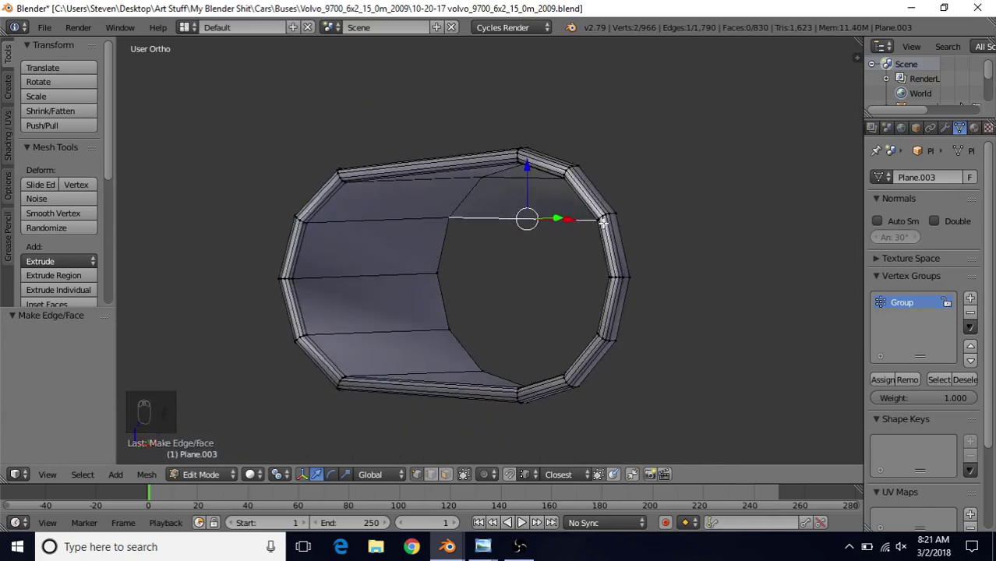
pyautogui.press('f')
pyautogui.press('f')
pyautogui.press('f')
pyautogui.press('f')
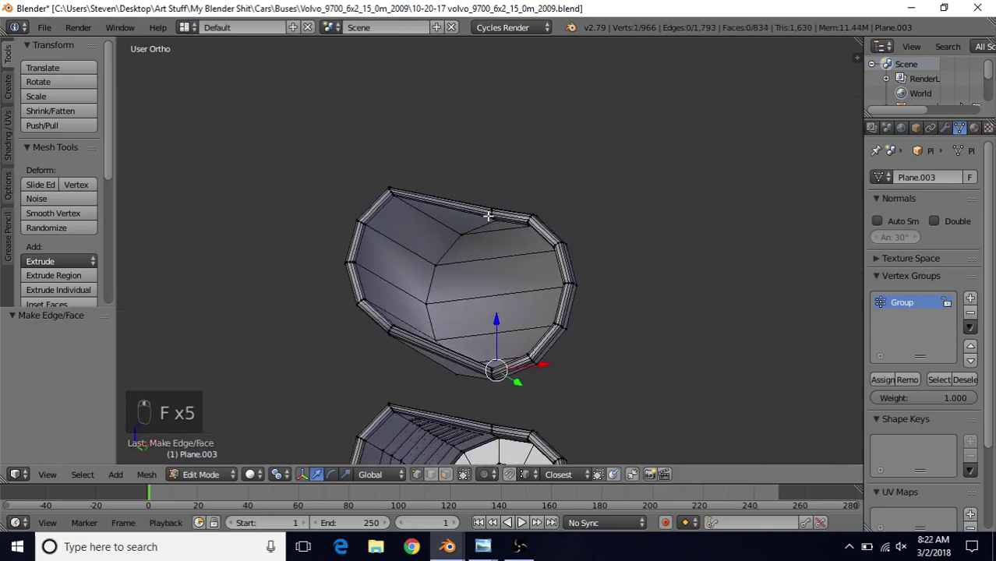
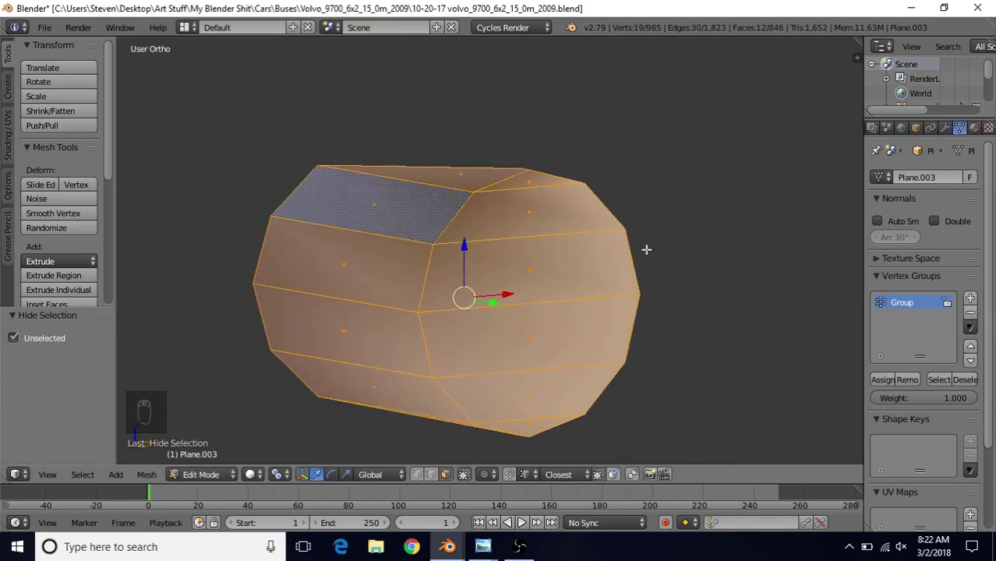
# Select alternating horizontal edge rings around the lens, checking them in wireframe
pyautogui.press('a')
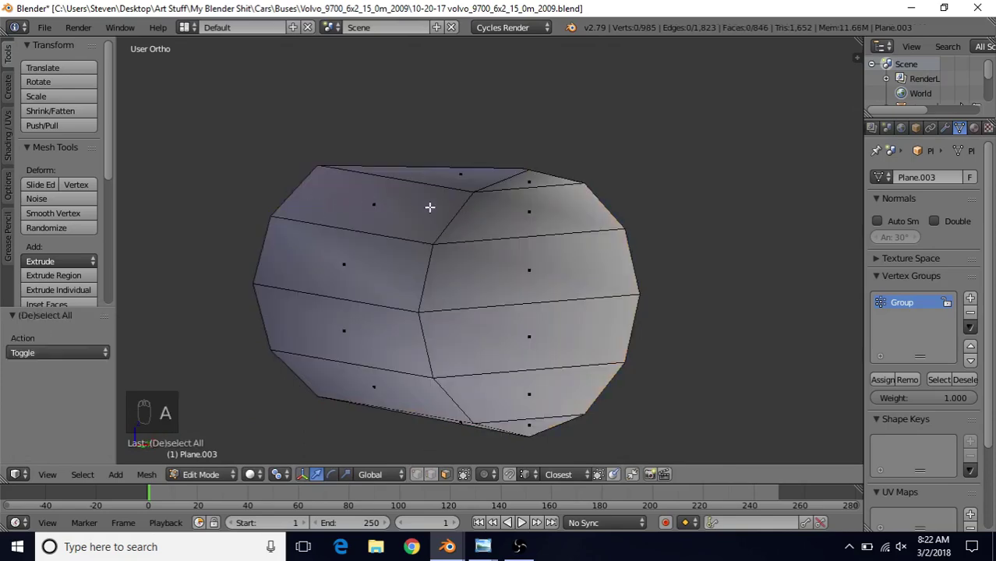
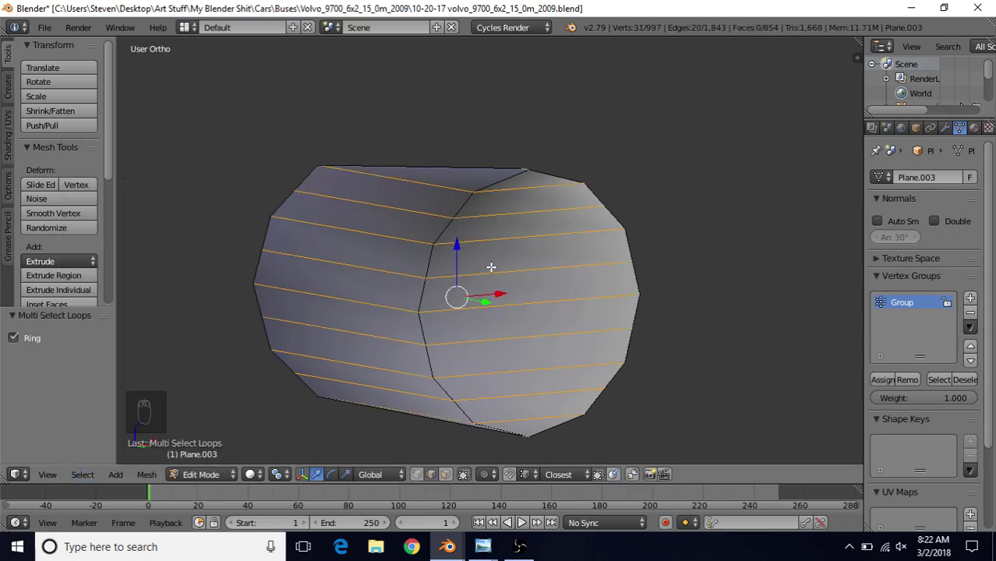
pyautogui.press('z')
pyautogui.press('c')
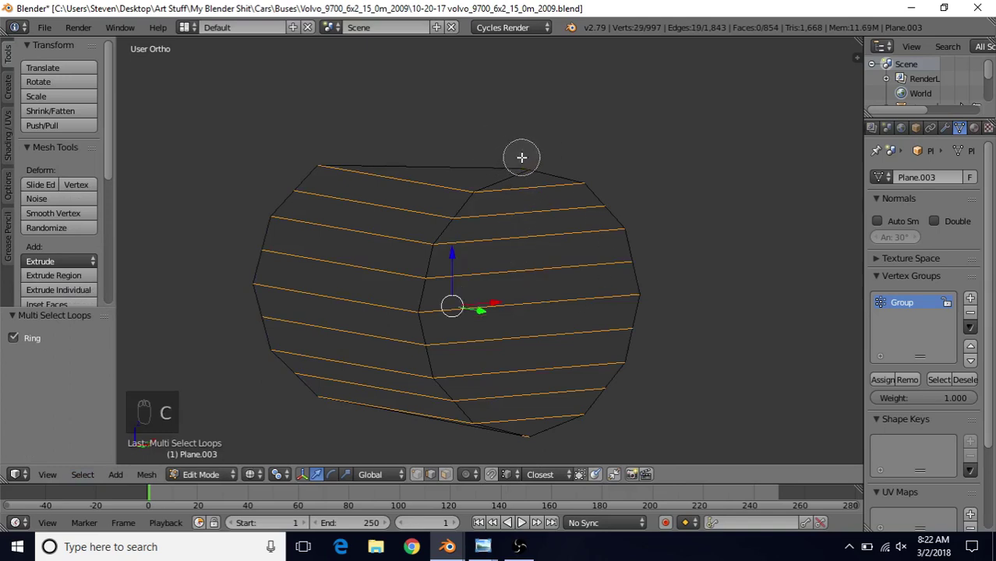
pyautogui.moveTo(526, 152); pyautogui.dragTo(527, 369)
pyautogui.press('c')
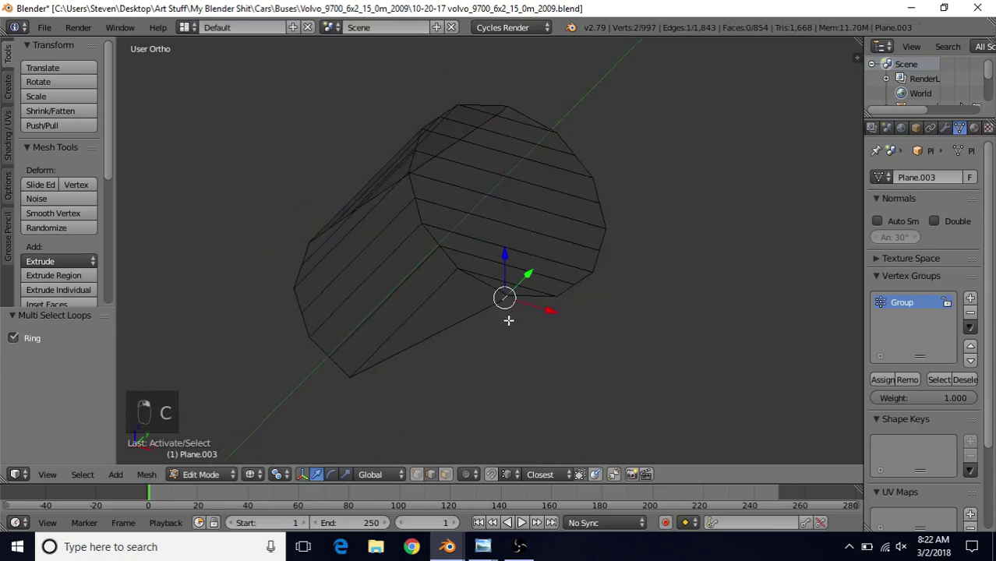
pyautogui.press('ctrl+z')
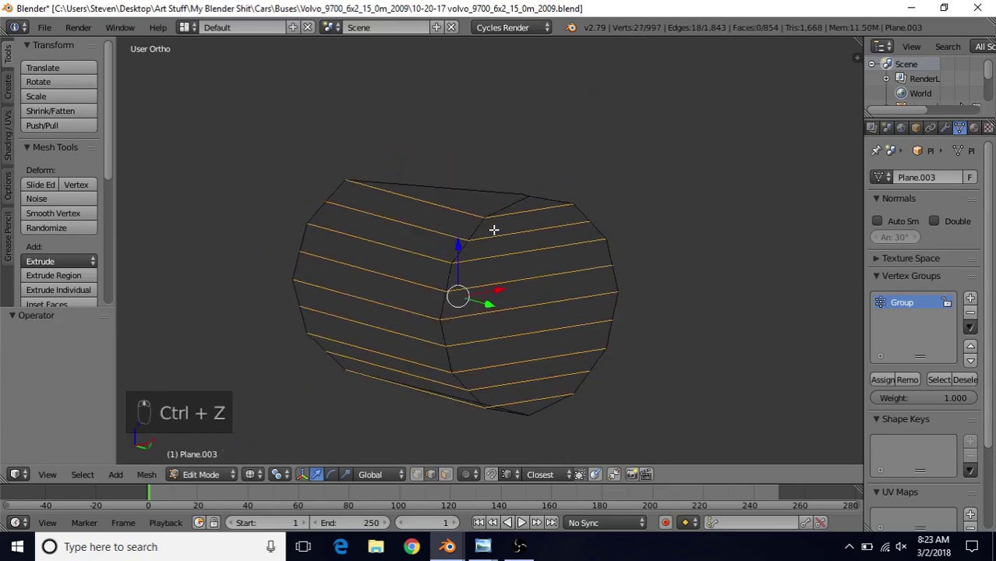
pyautogui.press('z')
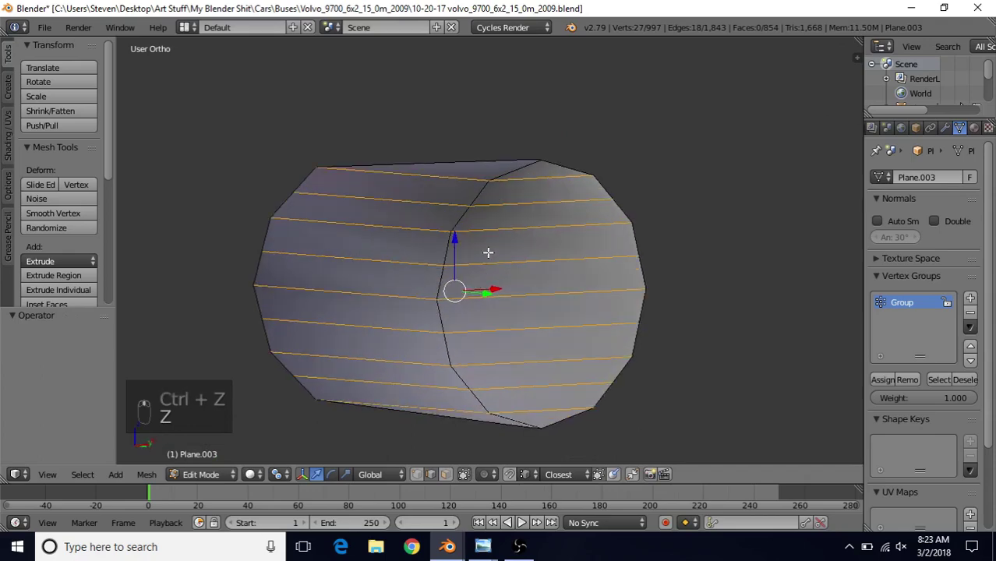
# Bevel the selected rings into thin strips and push the middle loops inward as ridges
pyautogui.press('ctrl+b')
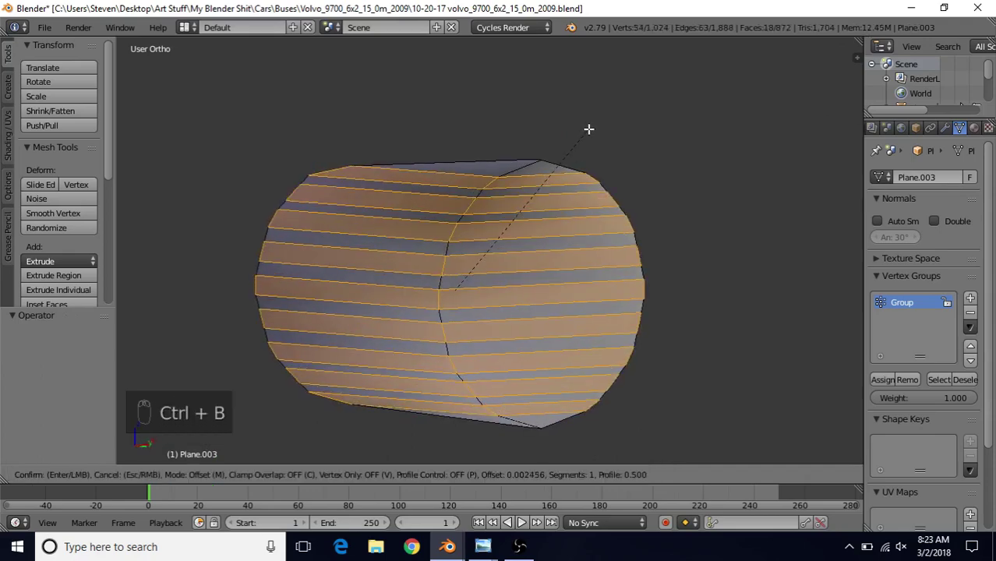
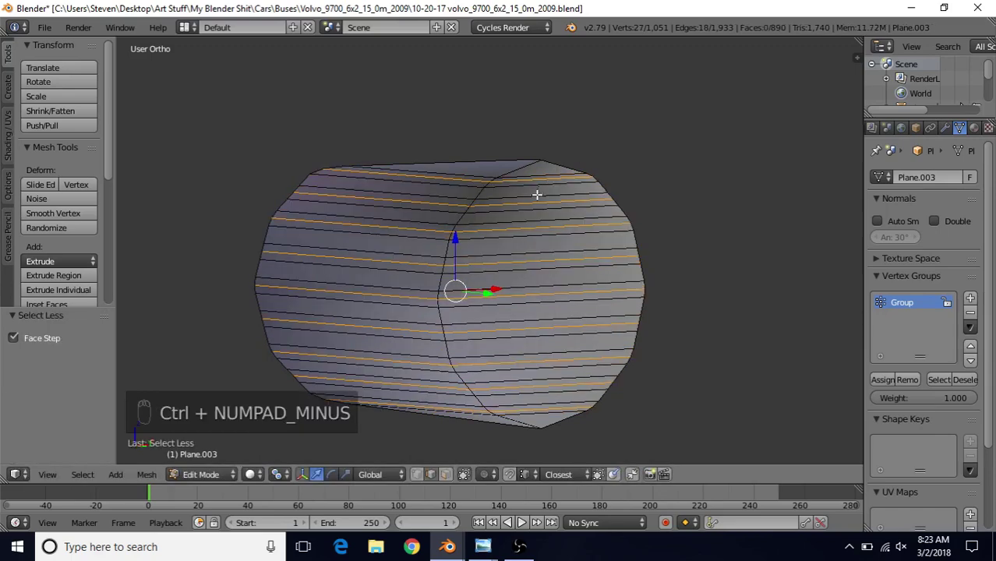
pyautogui.press('alt+s')
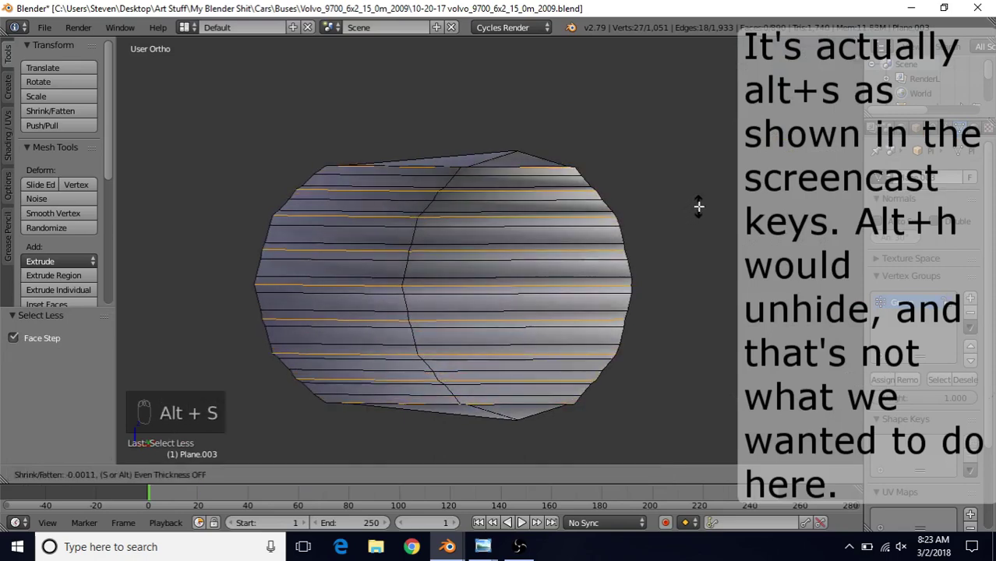
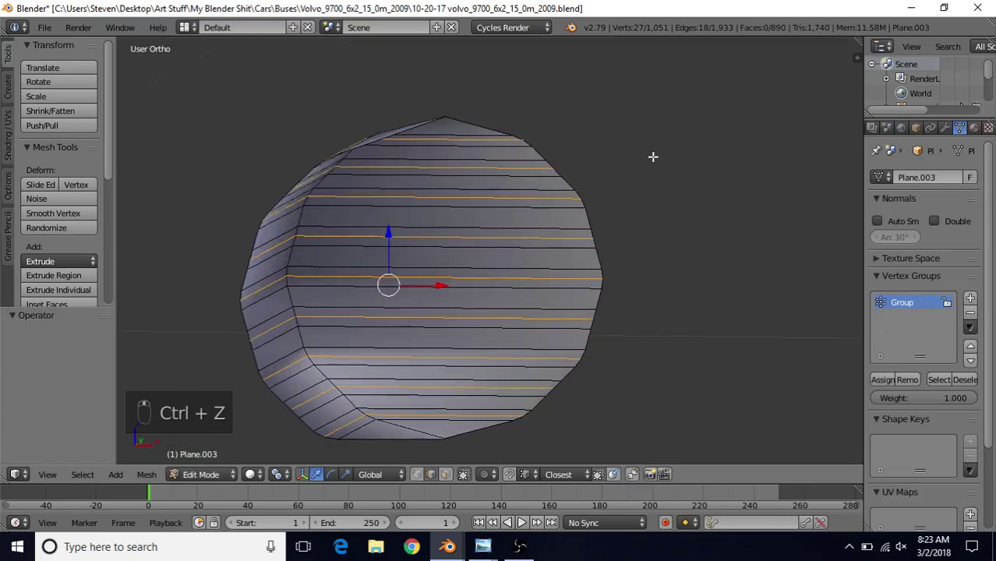
pyautogui.press('alt+s')
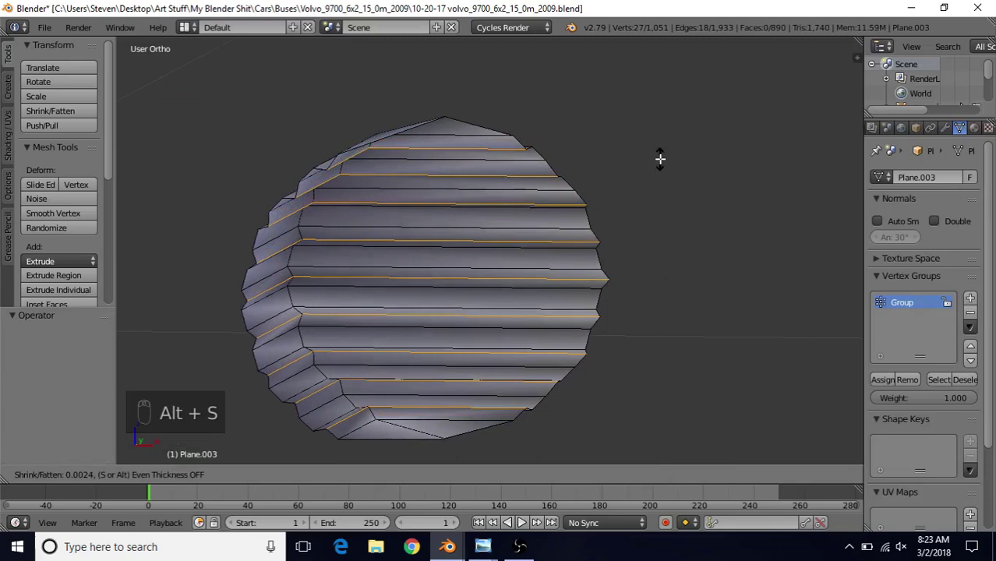
pyautogui.click(664, 154)
# Preview the ridged lens in Object Mode from several angles, then resume editing
pyautogui.press('Tab')
pyautogui.moveTo(579, 266); pyautogui.dragTo(432, 207)
pyautogui.middleClick(410, 229)
pyautogui.middleClick(410, 232)
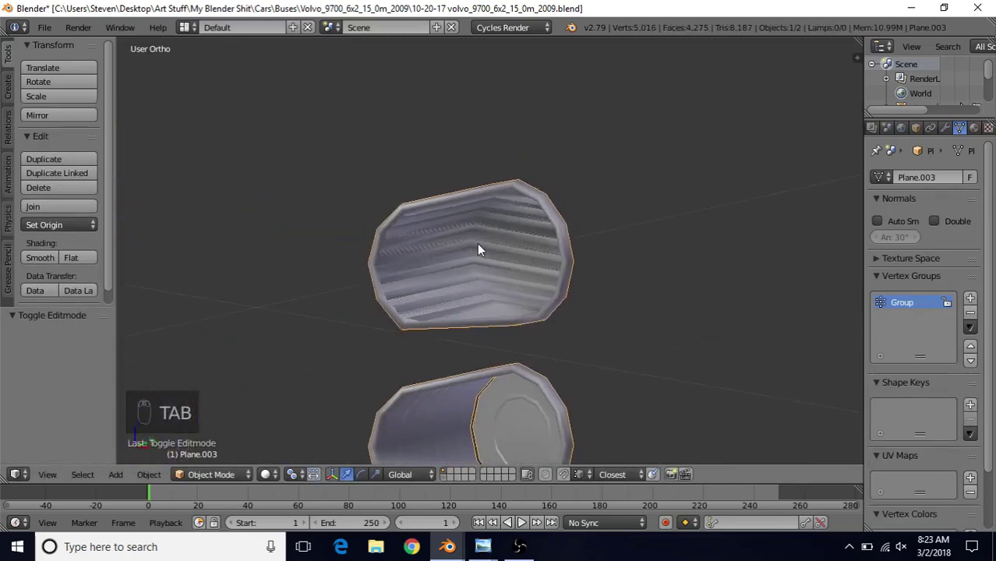
pyautogui.middleClick(481, 246)
pyautogui.press('Tab')
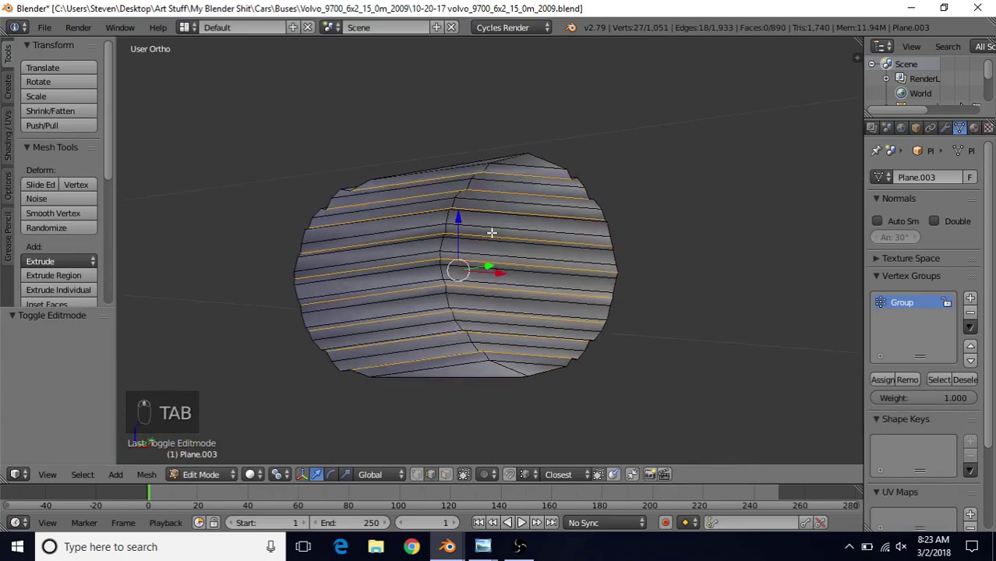
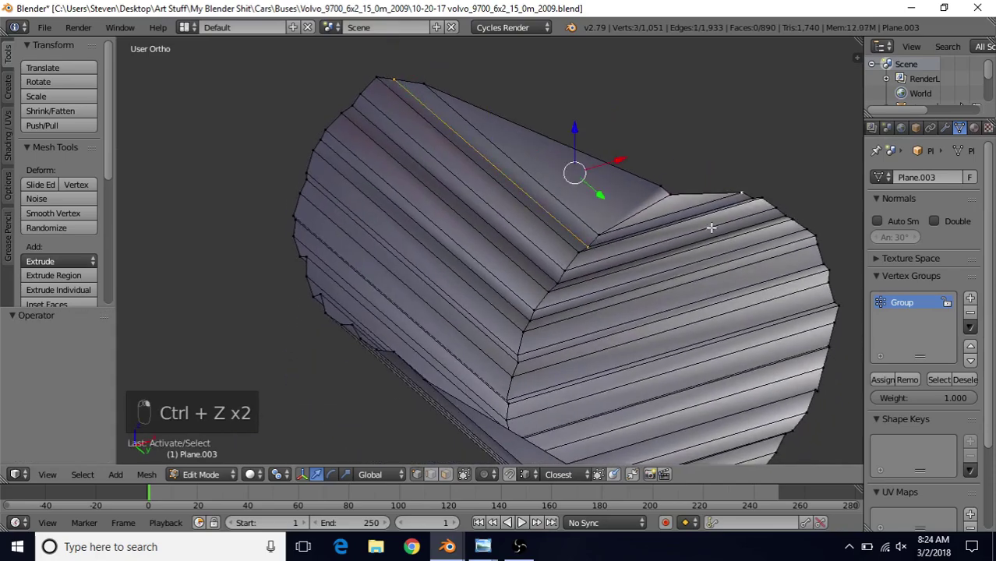
# Nudge the lens's top edge vertically into line and preview the finished lens
pyautogui.press('ctrl+z')
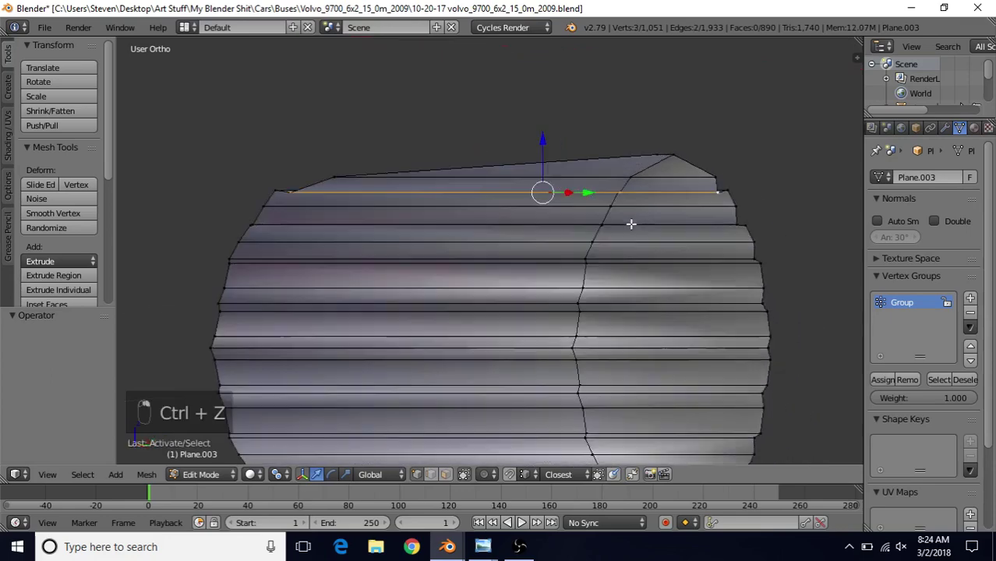
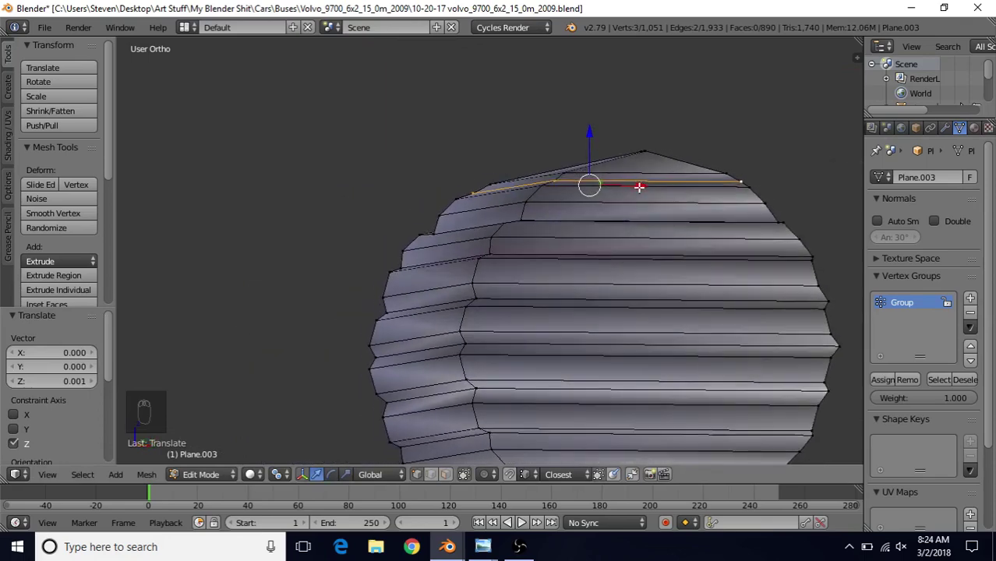
pyautogui.moveTo(481, 189); pyautogui.dragTo(567, 189)
pyautogui.moveTo(563, 183); pyautogui.dragTo(574, 250)
pyautogui.middleClick(574, 249)
pyautogui.press('a')
pyautogui.press('Tab')
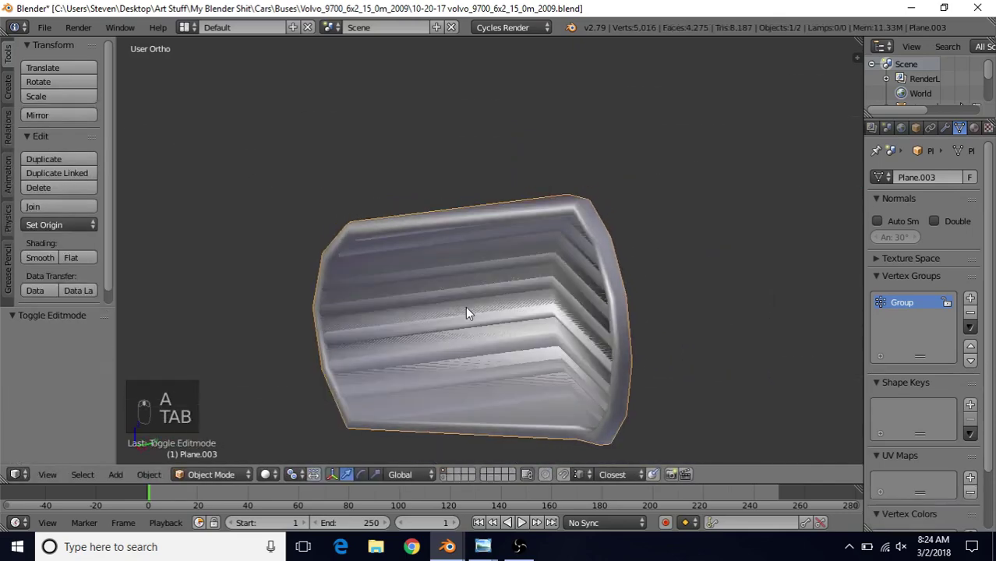
# Inspect the whole lens mesh from several angles and clear the selection for corner work
pyautogui.press('Tab')
pyautogui.press('a')
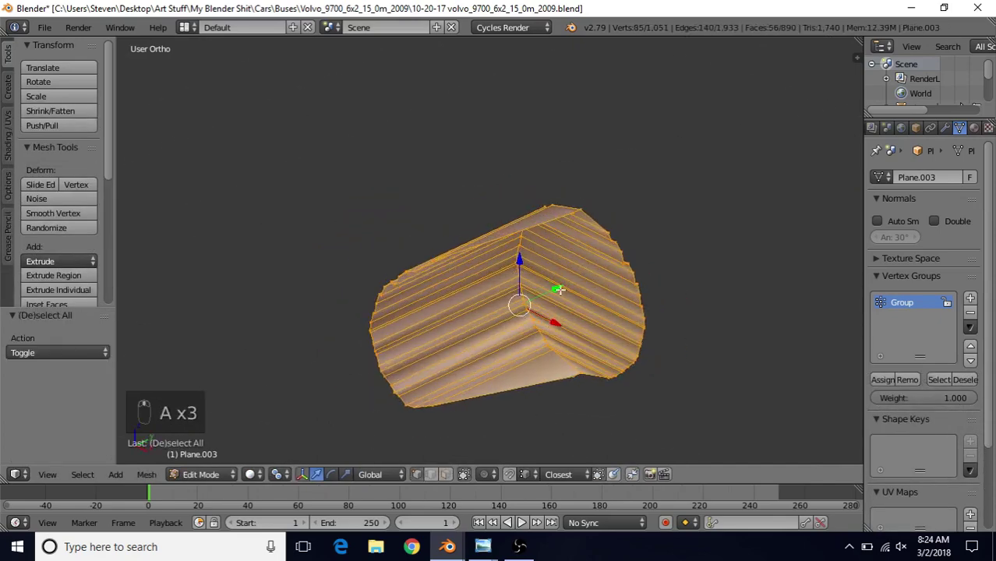
pyautogui.middleClick(559, 284)
pyautogui.moveTo(559, 284); pyautogui.dragTo(533, 259)
pyautogui.press('a')
pyautogui.press('a')
pyautogui.moveTo(560, 284); pyautogui.dragTo(553, 320)
pyautogui.moveTo(554, 320); pyautogui.dragTo(556, 333)
pyautogui.press('Tab')
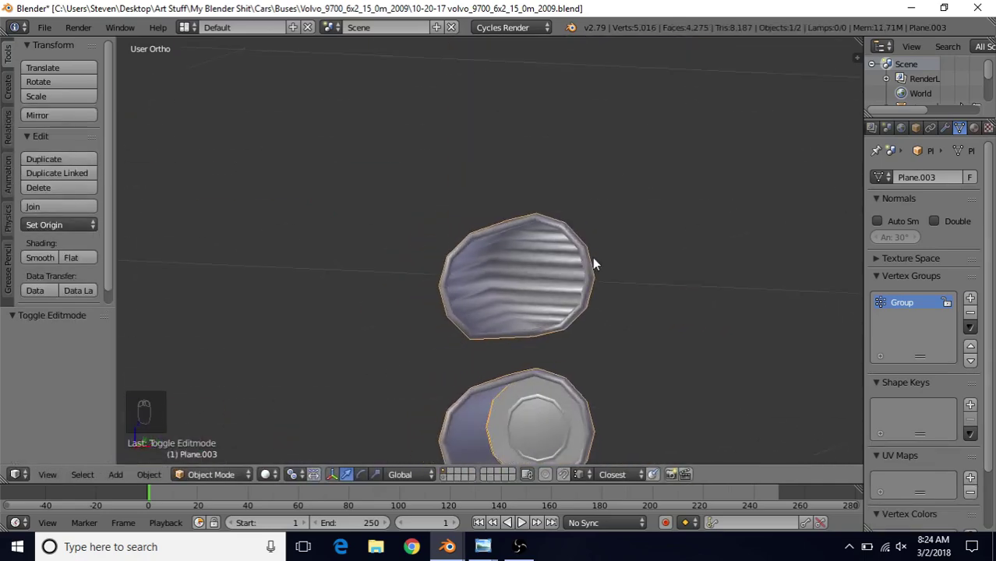
pyautogui.moveTo(562, 314); pyautogui.dragTo(487, 318)
pyautogui.press('Tab')
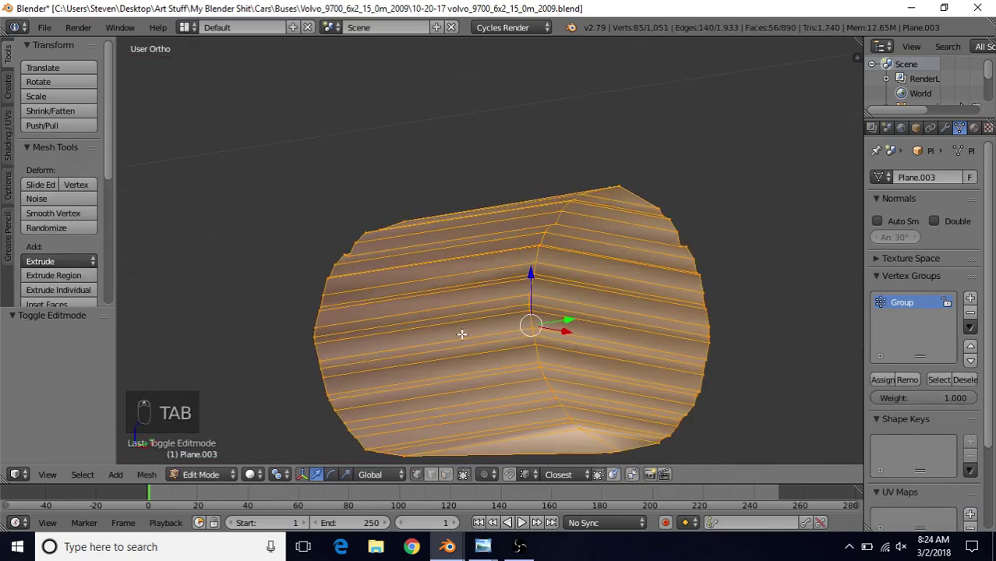
pyautogui.press('a')
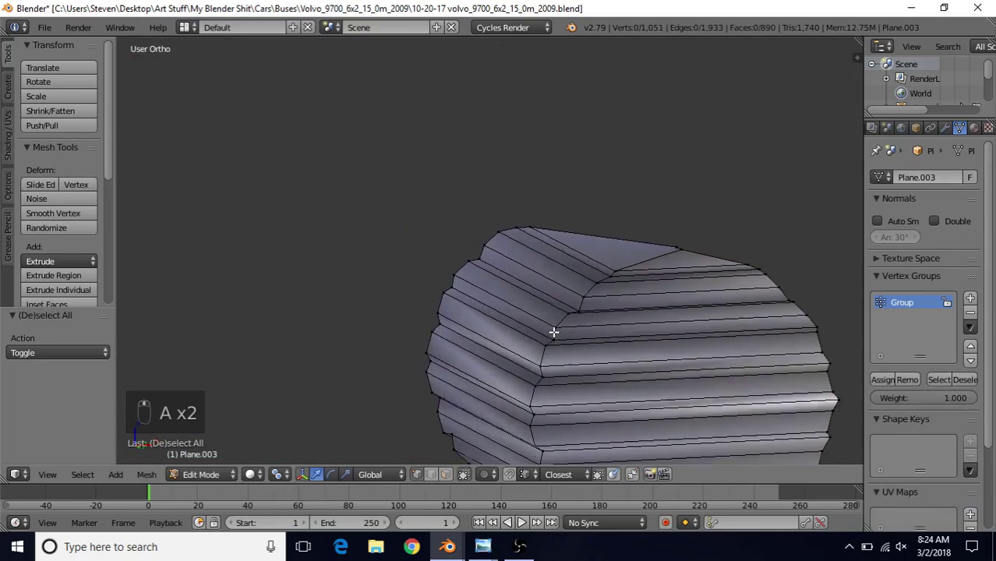
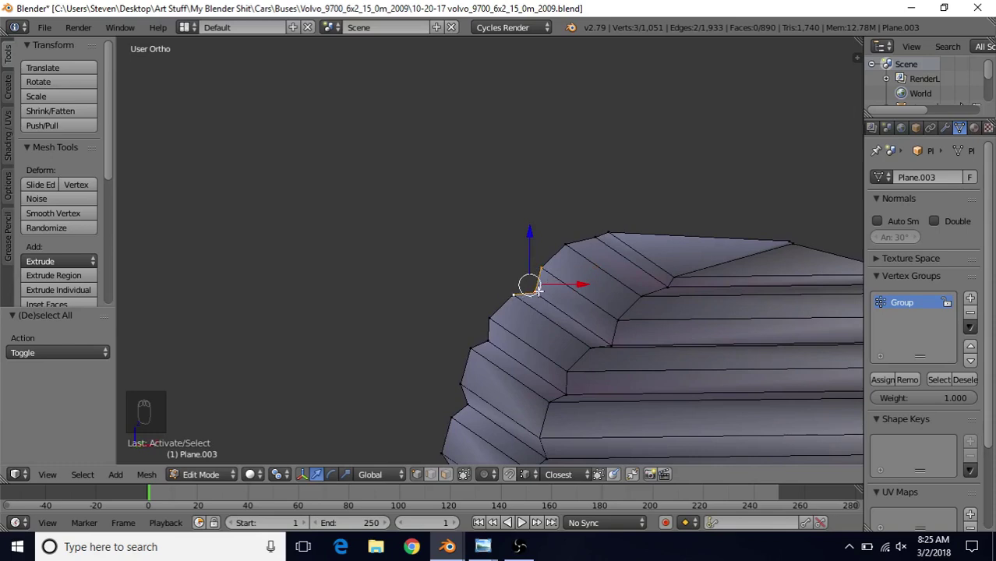
# Fill the missing faces along the lens's first corner edge
pyautogui.press('f')
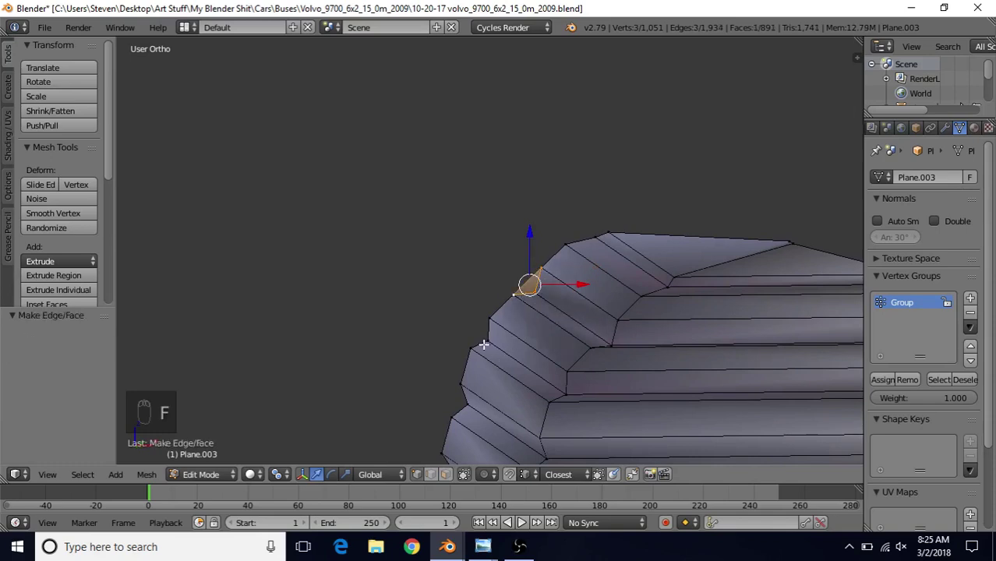
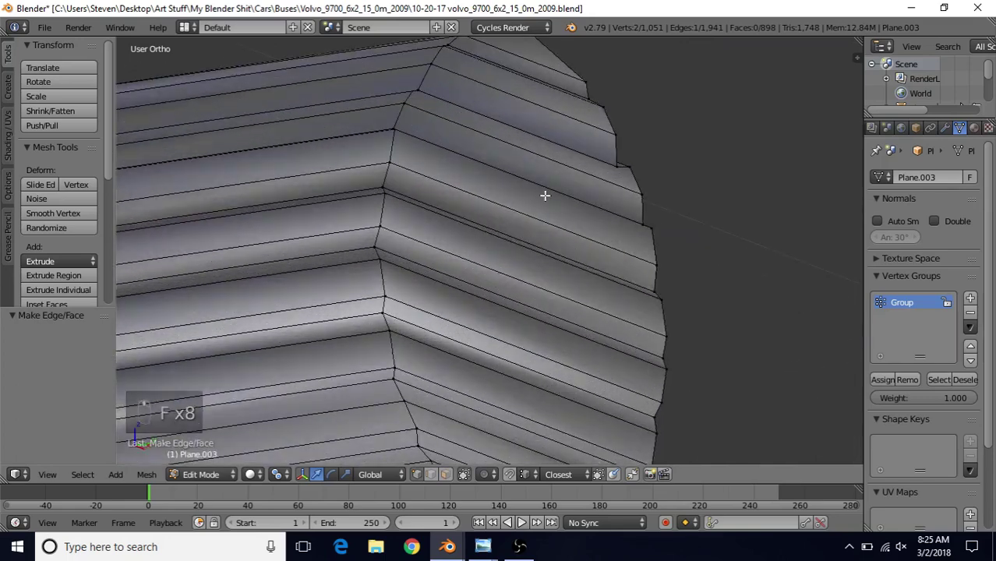
pyautogui.press('f')
pyautogui.press('f')
pyautogui.press('f')
pyautogui.press('f')
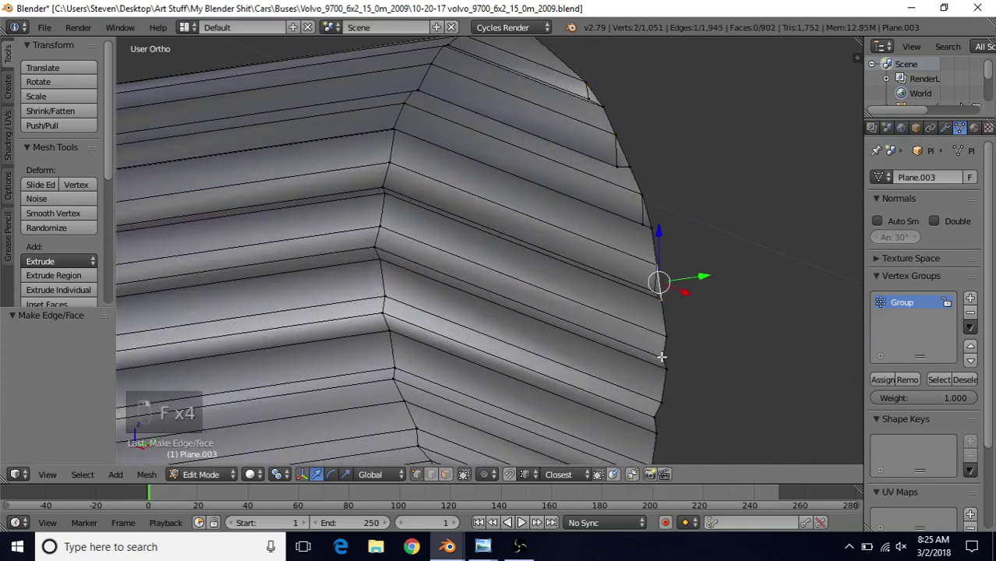
pyautogui.press('f')
# Fill the remaining corner faces and return to viewing the whole lens set
pyautogui.moveTo(647, 357); pyautogui.dragTo(591, 184)
pyautogui.press('f')
pyautogui.press('f')
pyautogui.press('f')
pyautogui.press('f')
pyautogui.press('a')
pyautogui.middleClick(531, 325)
pyautogui.press('Tab')
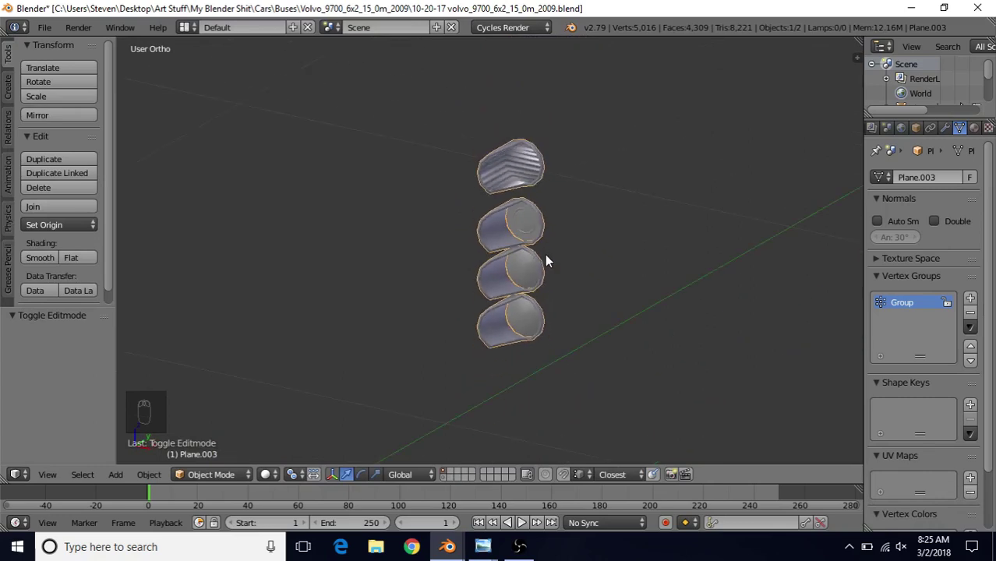
# Unhide the bus body and all lens geometry, viewing the corner straight from the back
pyautogui.press('alt+h')
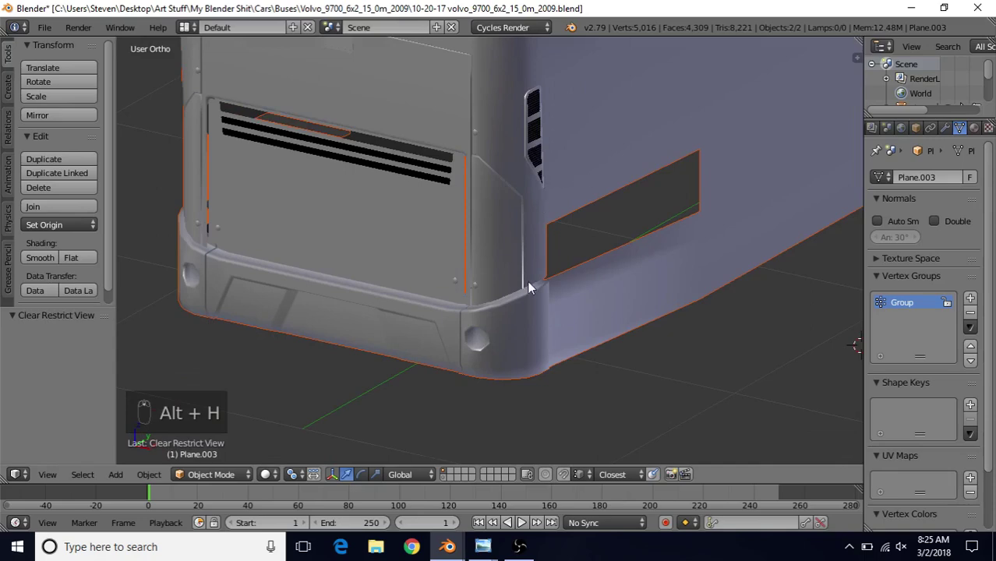
pyautogui.press('Tab')
pyautogui.press('z')
pyautogui.moveTo(544, 267); pyautogui.dragTo(543, 267)
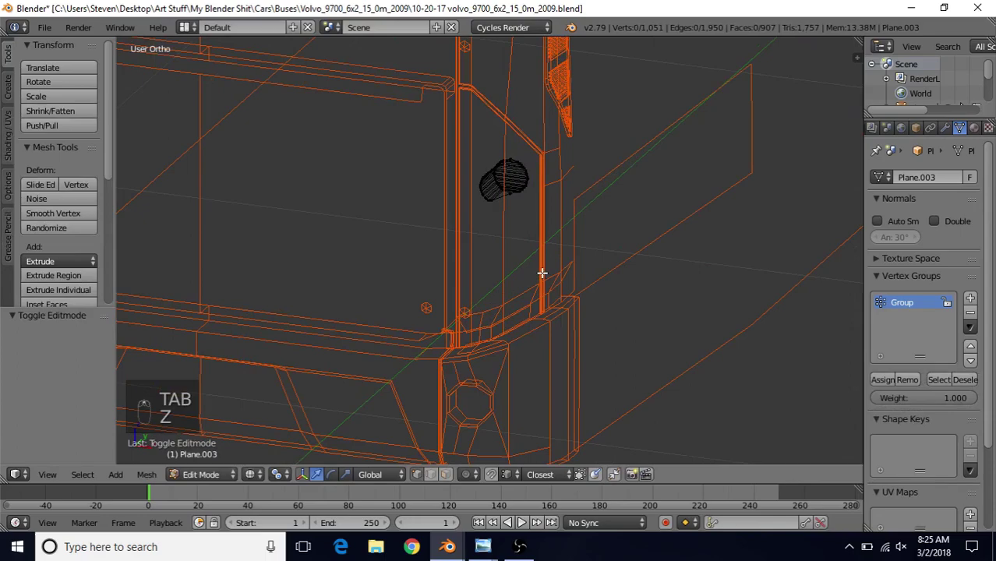
pyautogui.press('alt+h')
pyautogui.press('ctrl+KP_1')
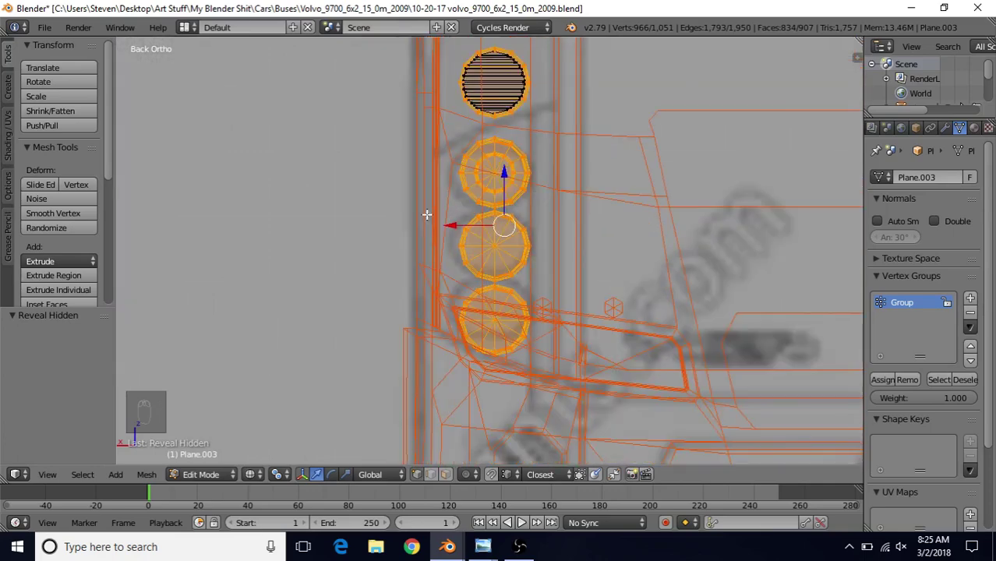
# Select all four lenses and scale them down slightly to fit the pillar
pyautogui.press('a')
pyautogui.press('a')
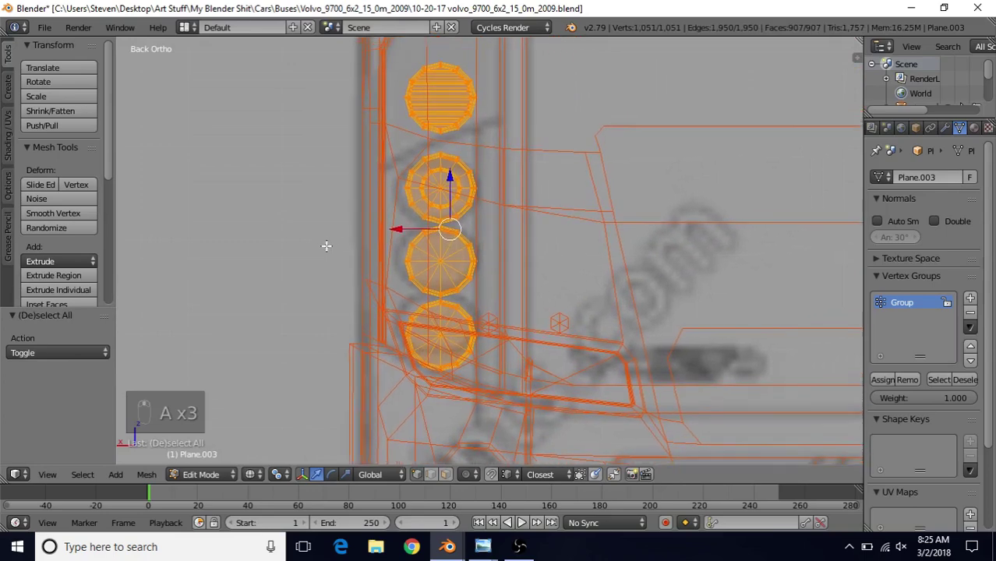
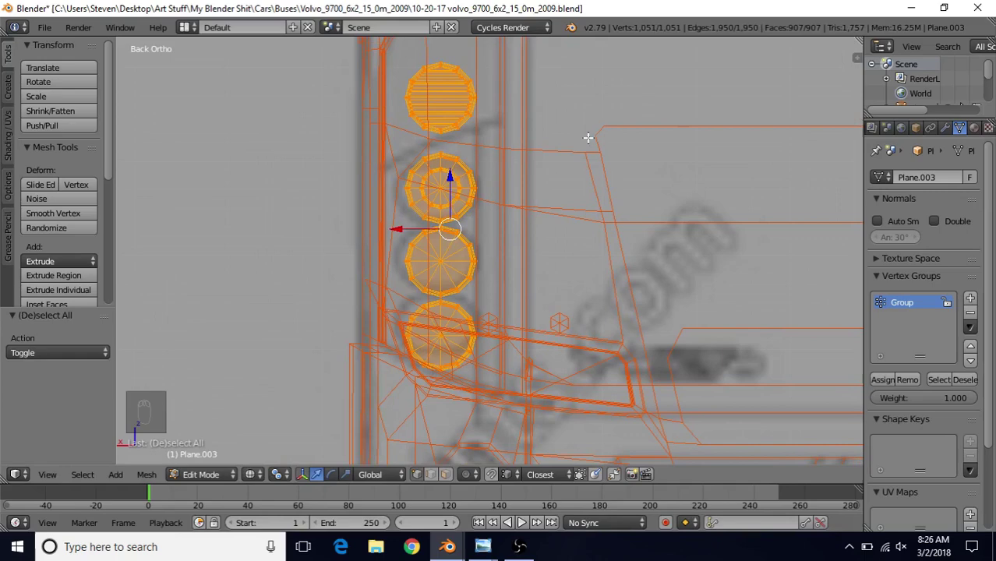
pyautogui.press('s')
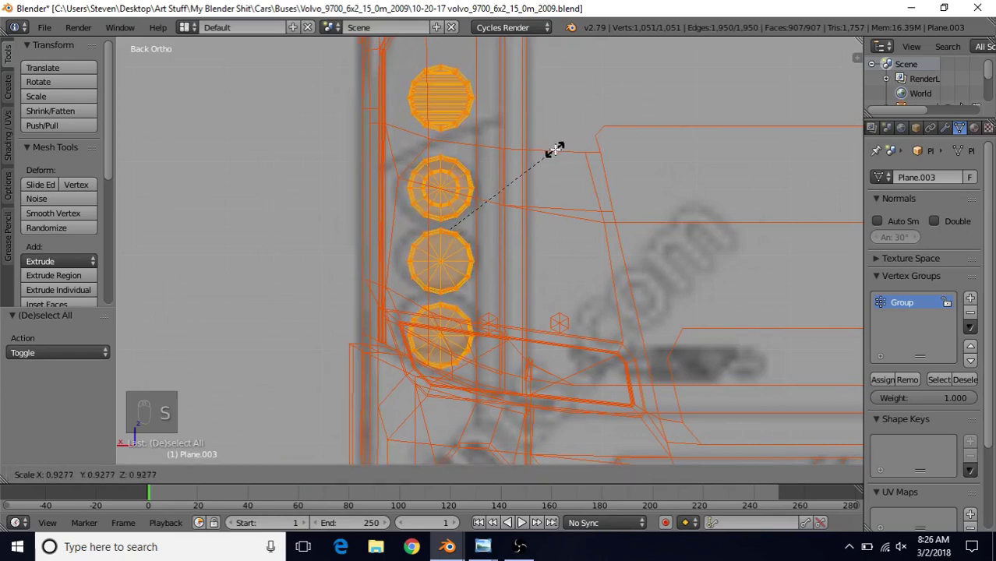
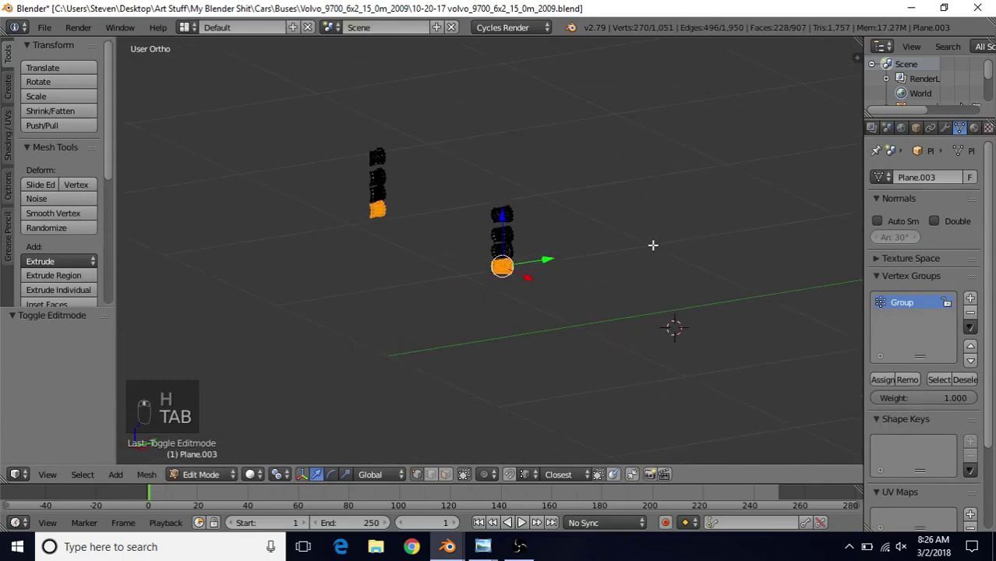
# Push the front caps of two lenses inward along the lens depth axis
pyautogui.press('a')
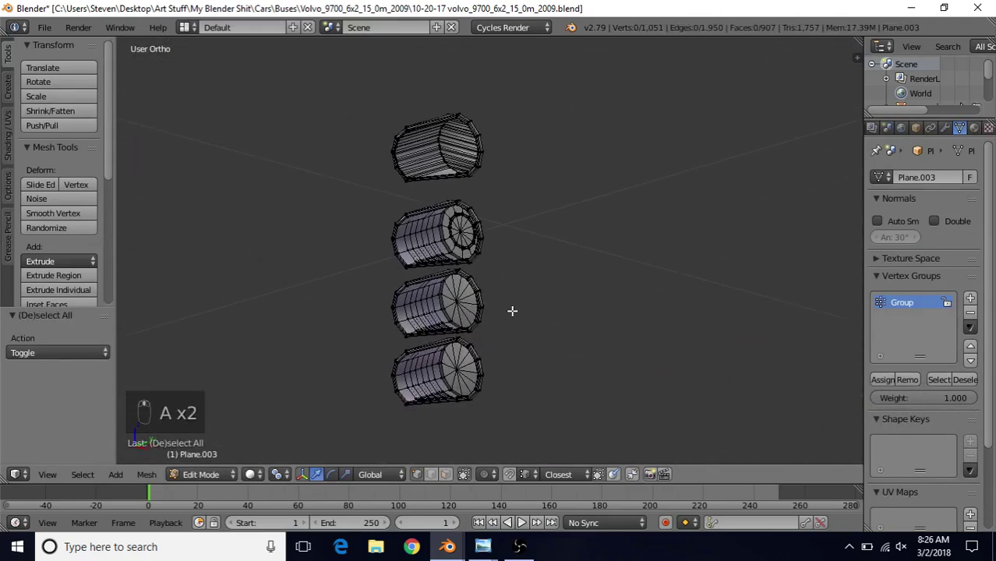
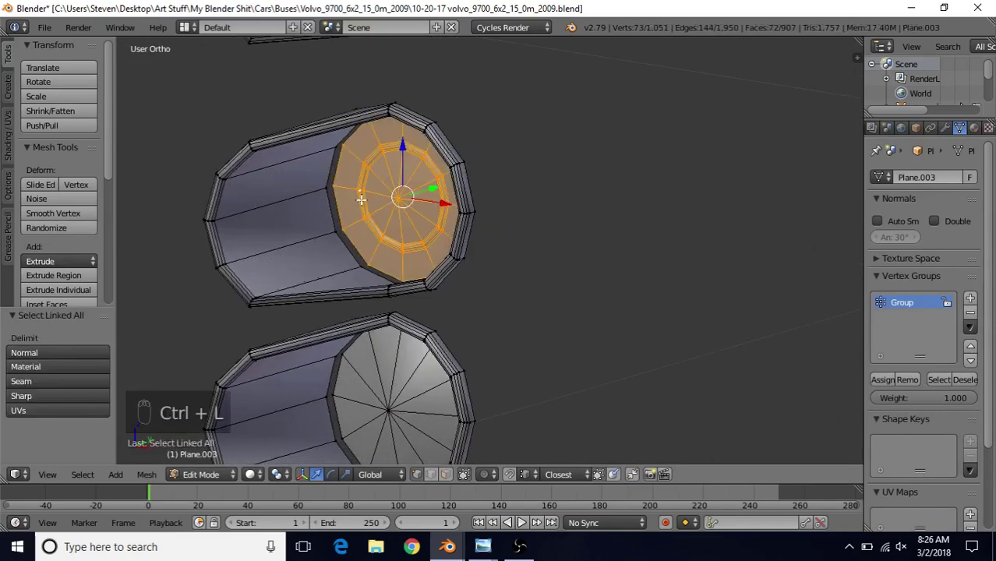
pyautogui.moveTo(463, 165); pyautogui.dragTo(387, 232)
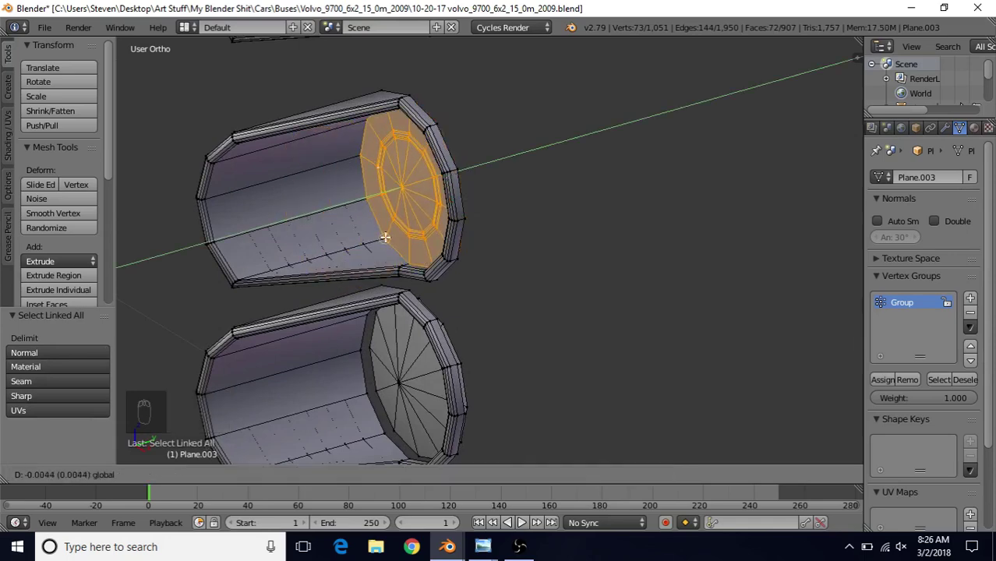
pyautogui.middleClick(398, 257)
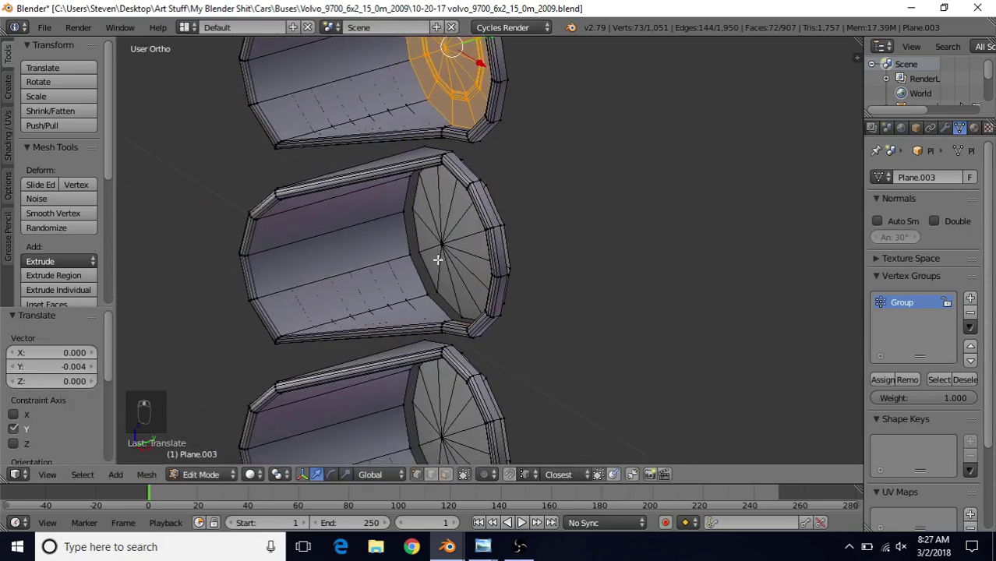
pyautogui.rightClick(442, 255)
pyautogui.press('ctrl+l')
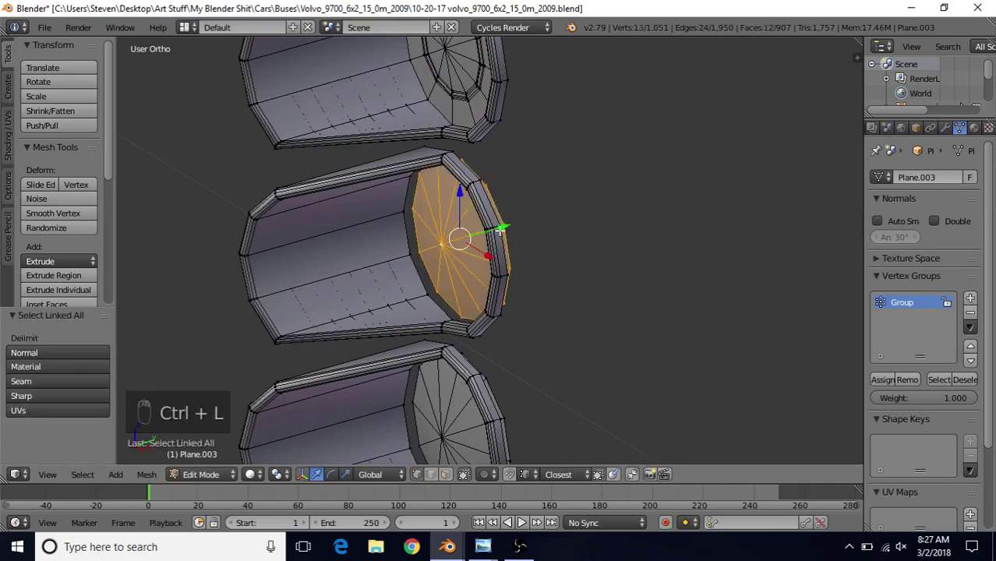
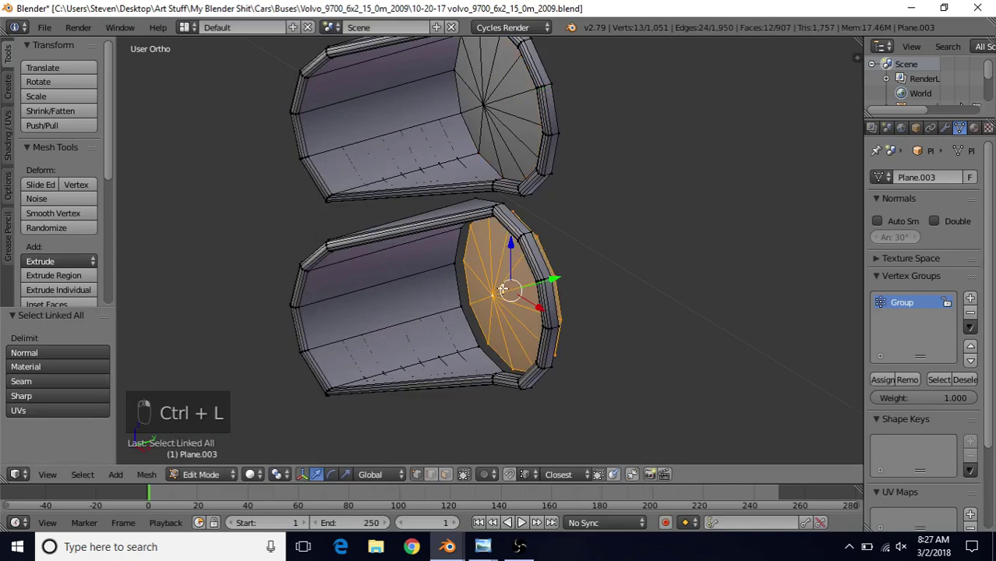
pyautogui.moveTo(555, 271); pyautogui.dragTo(481, 340)
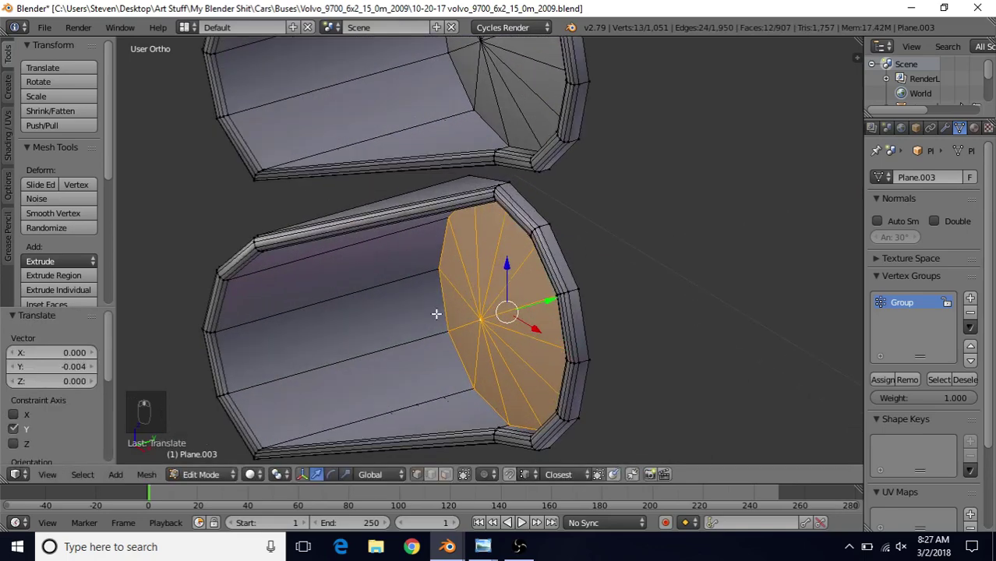
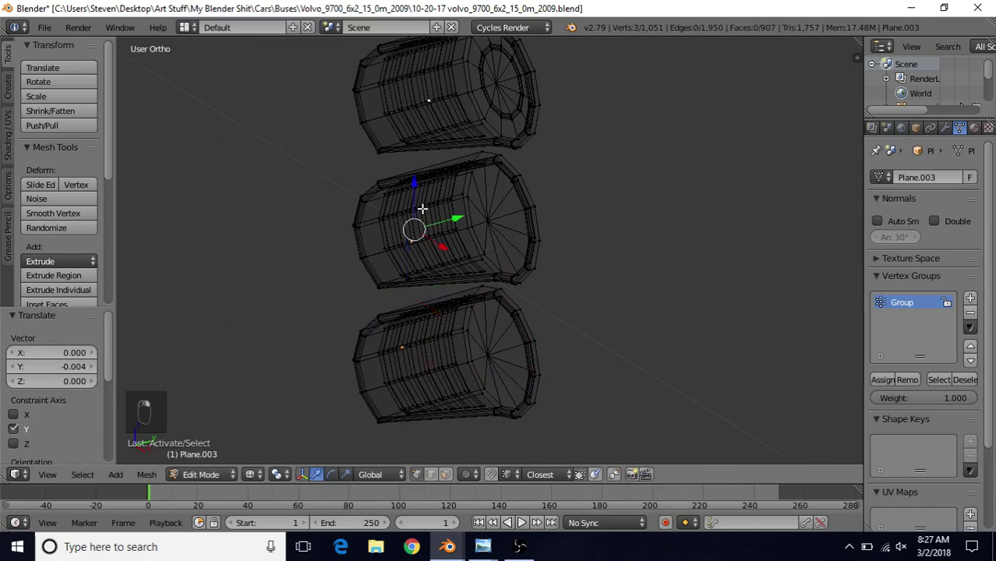
# Select the connected ridge geometry and push it inward along one axis
pyautogui.press('ctrl+l')
pyautogui.press('z')
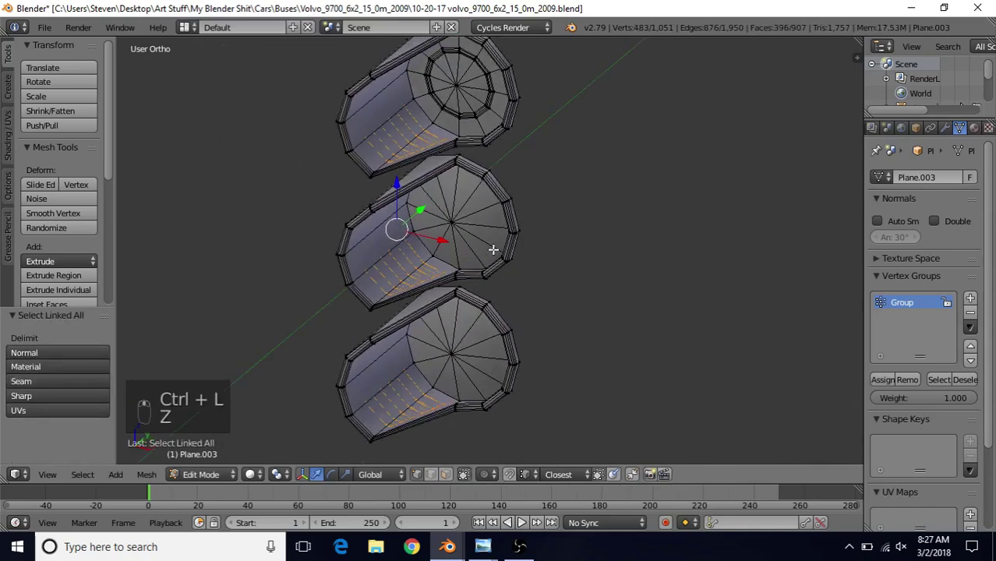
pyautogui.middleClick(446, 235)
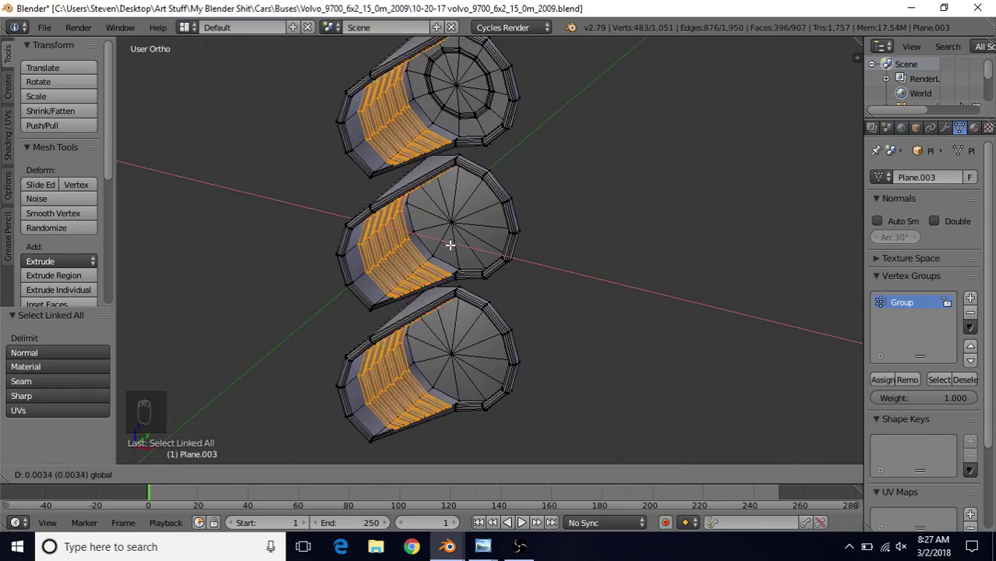
pyautogui.middleClick(452, 240)
# Check the lens interior in Edit Mode, then unhide the bus body around the lenses
pyautogui.press('Tab')
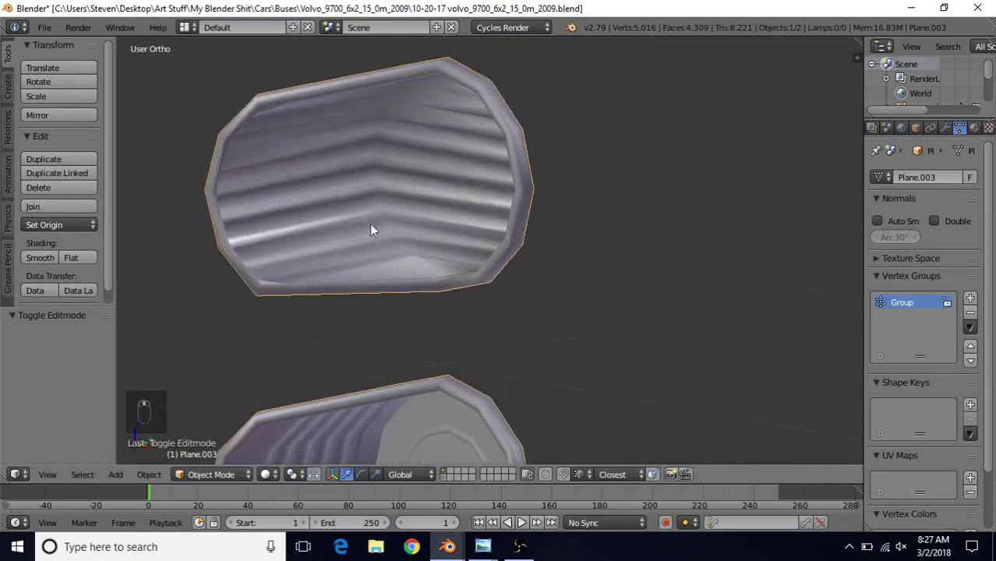
pyautogui.press('Tab')
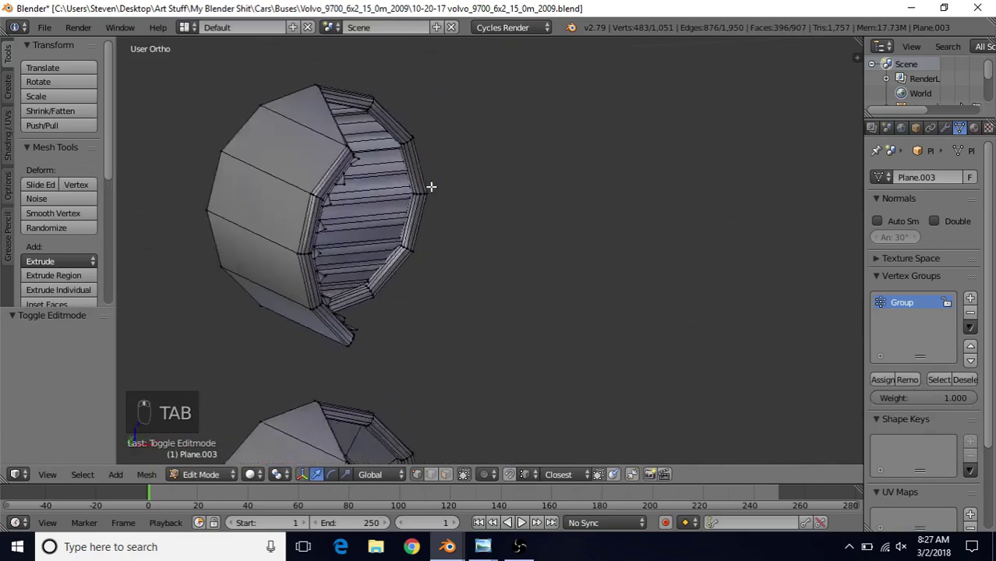
pyautogui.press('Tab')
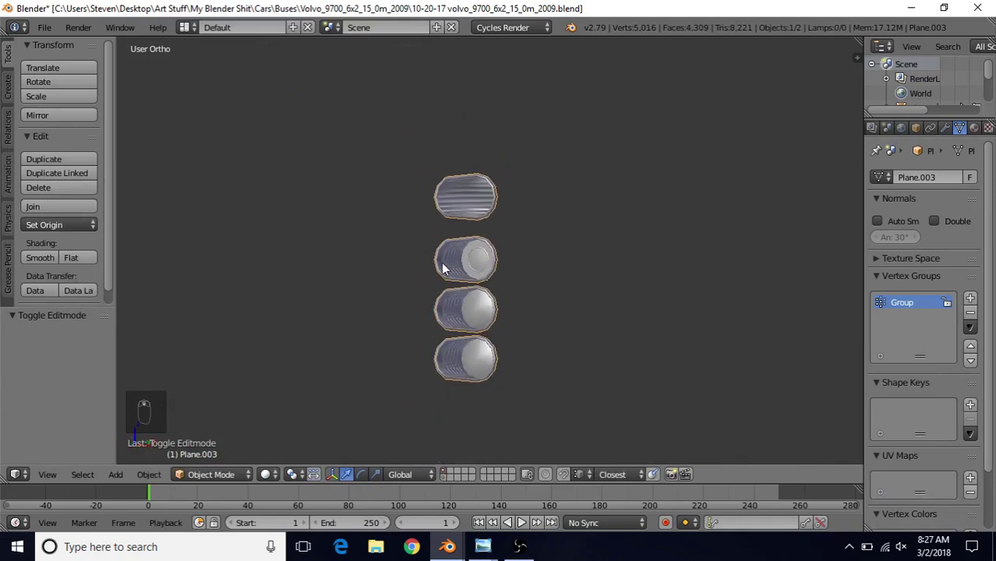
pyautogui.press('alt+h')
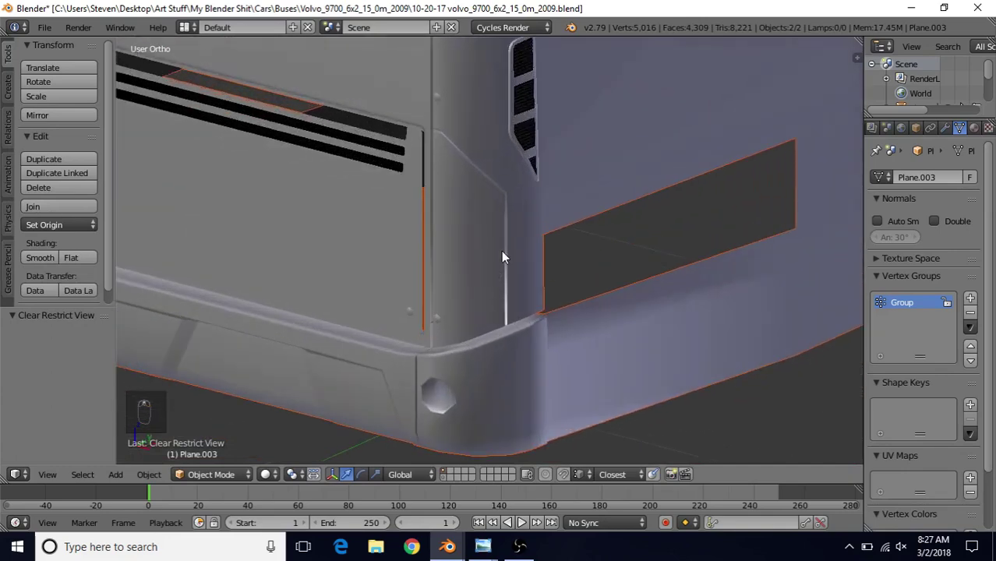
# Enter Edit Mode on the bus body and view the corner pillar straight from the back
pyautogui.moveTo(508, 254); pyautogui.dragTo(510, 316)
pyautogui.press('Tab')
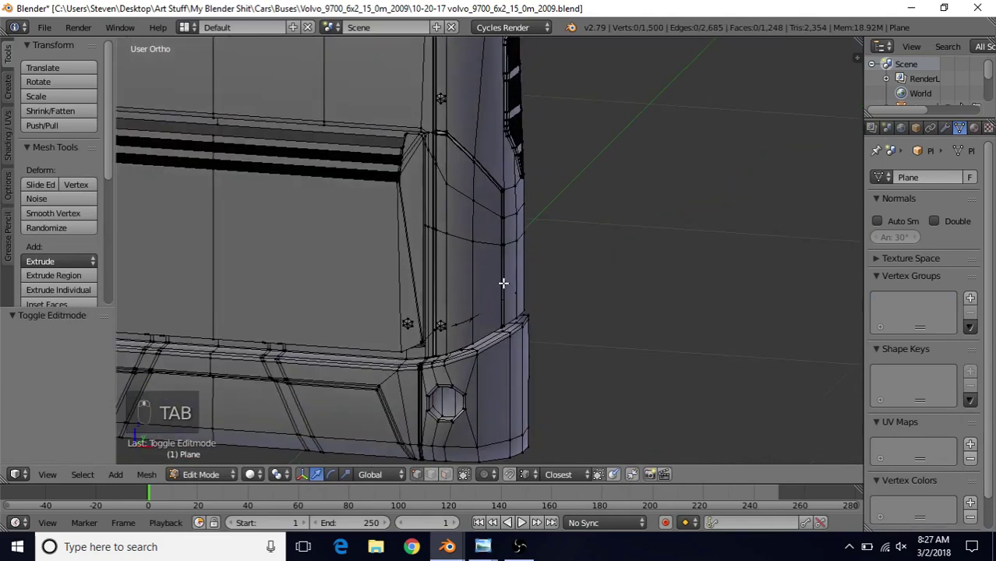
pyautogui.press('ctrl+KP_1')
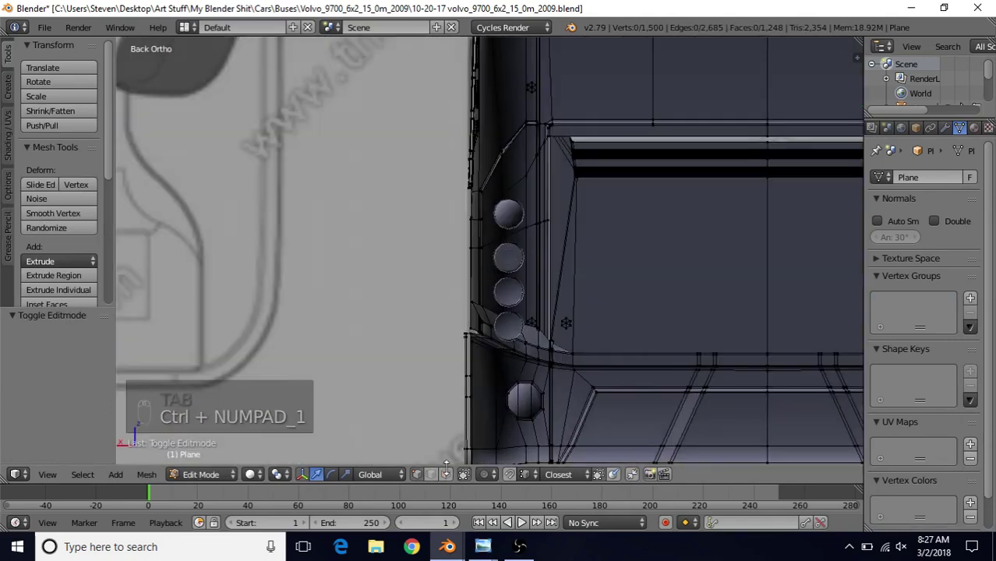
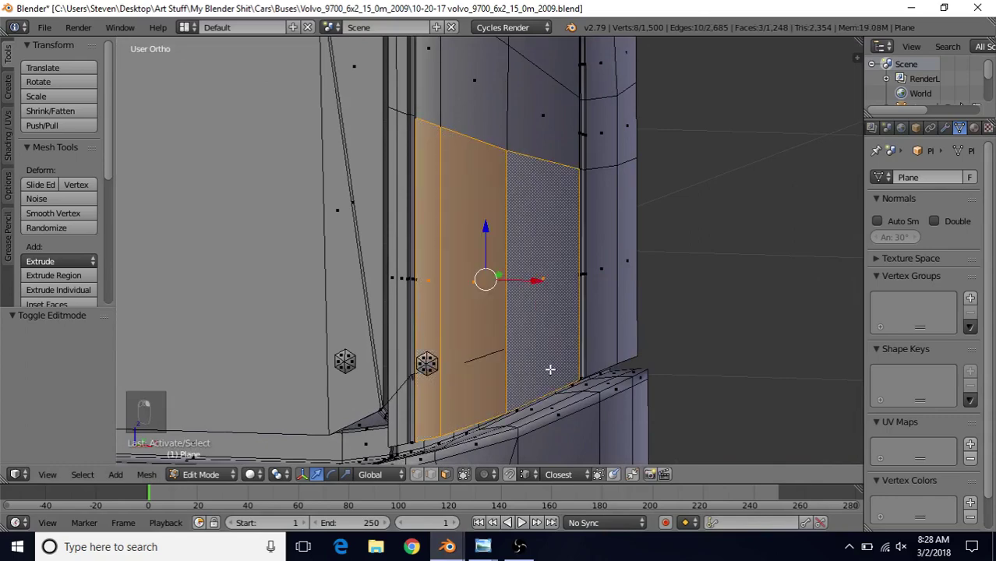
# Pan the view over the selected housing panel faces beside the lenses
pyautogui.moveTo(551, 364); pyautogui.dragTo(463, 270)
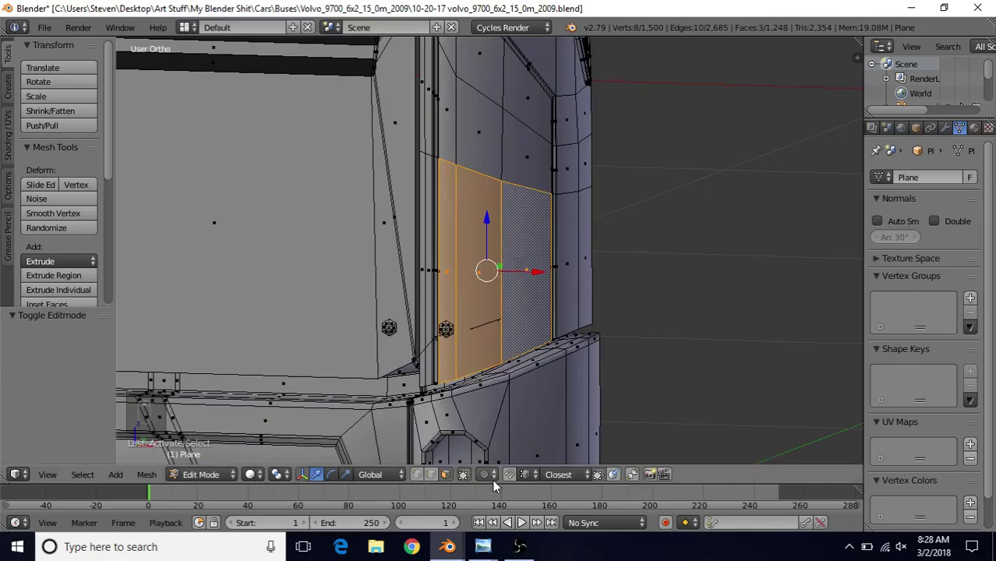
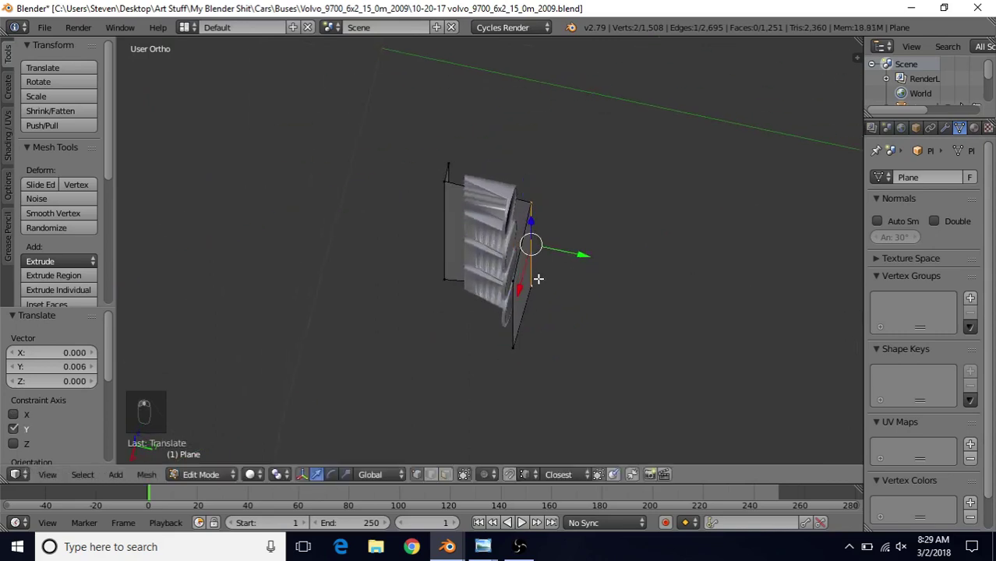
# Bevel the panel's corner edge with 3 segments at about 0.033 offset, then view the whole bus in Object Mode
pyautogui.press('ctrl+b')
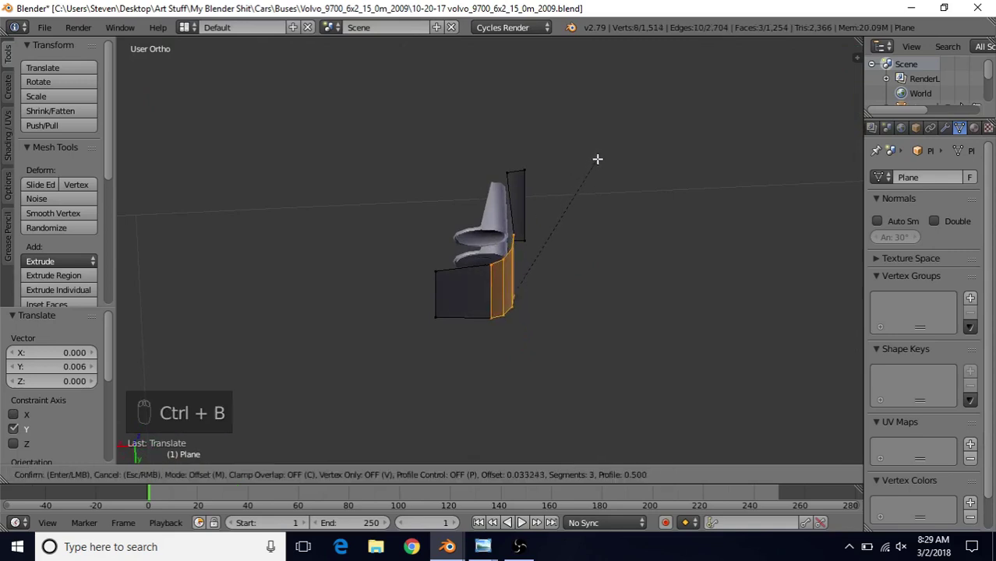
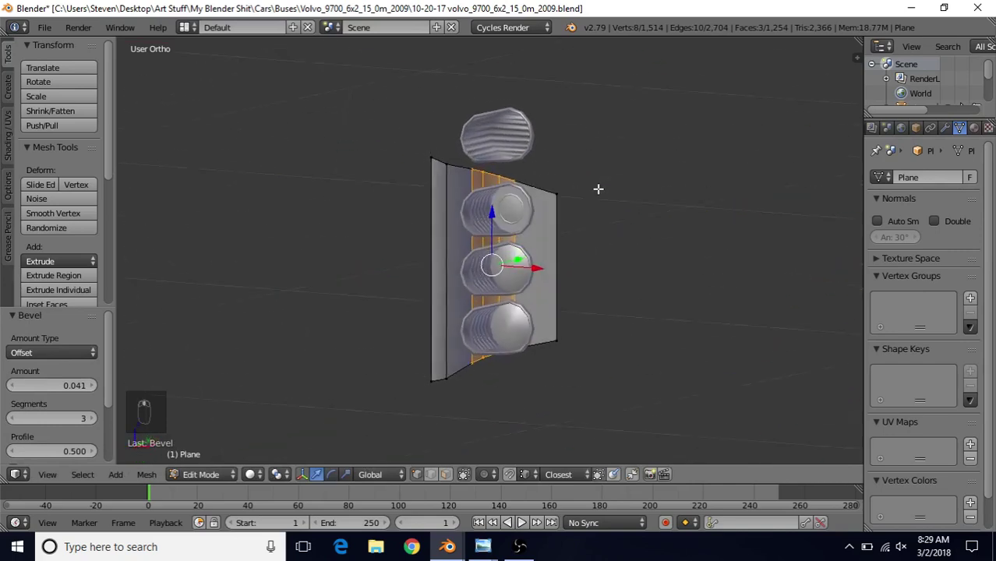
pyautogui.press('Tab')
pyautogui.press('Tab')
pyautogui.press('z')
pyautogui.press('z')
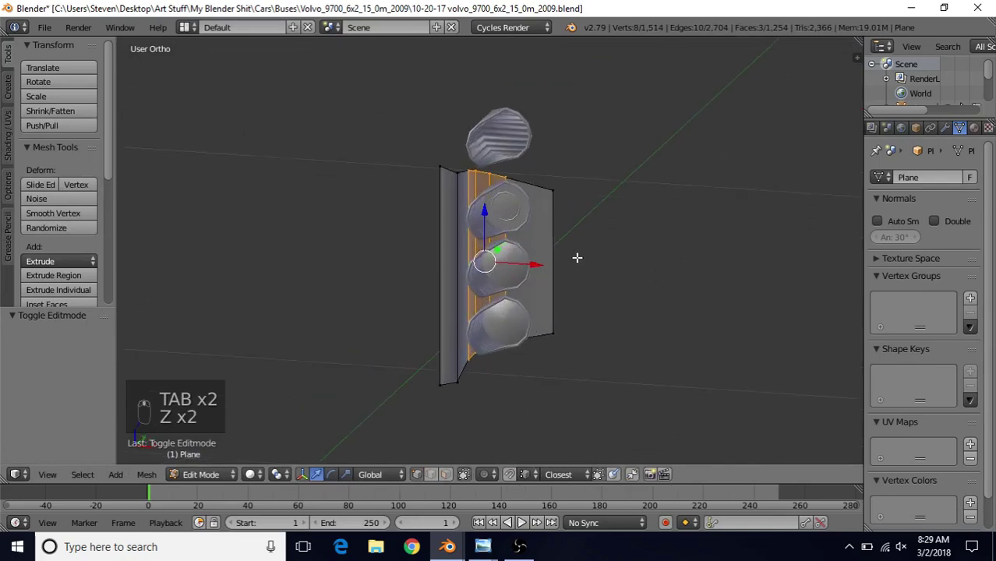
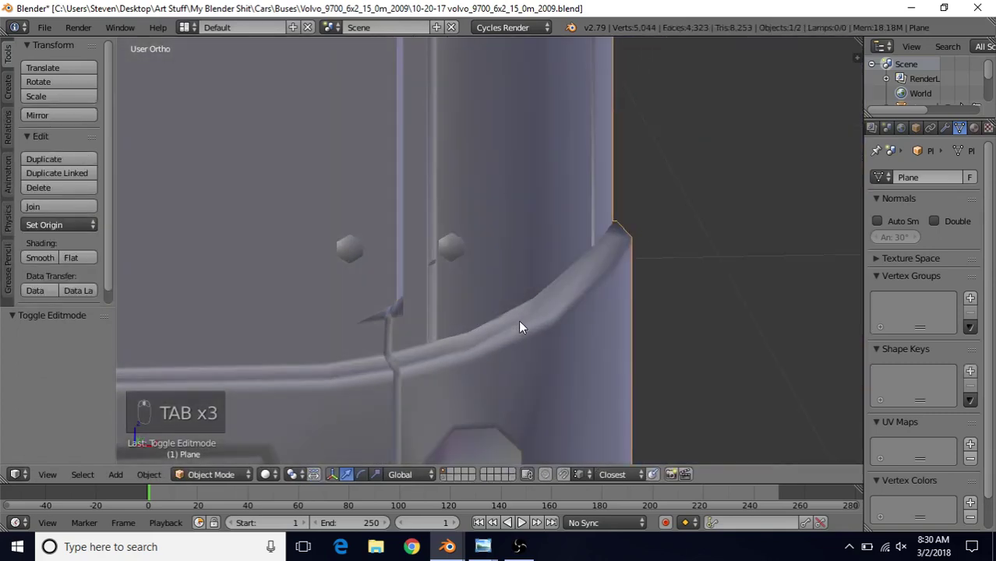
# Orbit around the bus corner, toggling Edit and Object Mode to check the lens housing's fit
pyautogui.press('Tab')
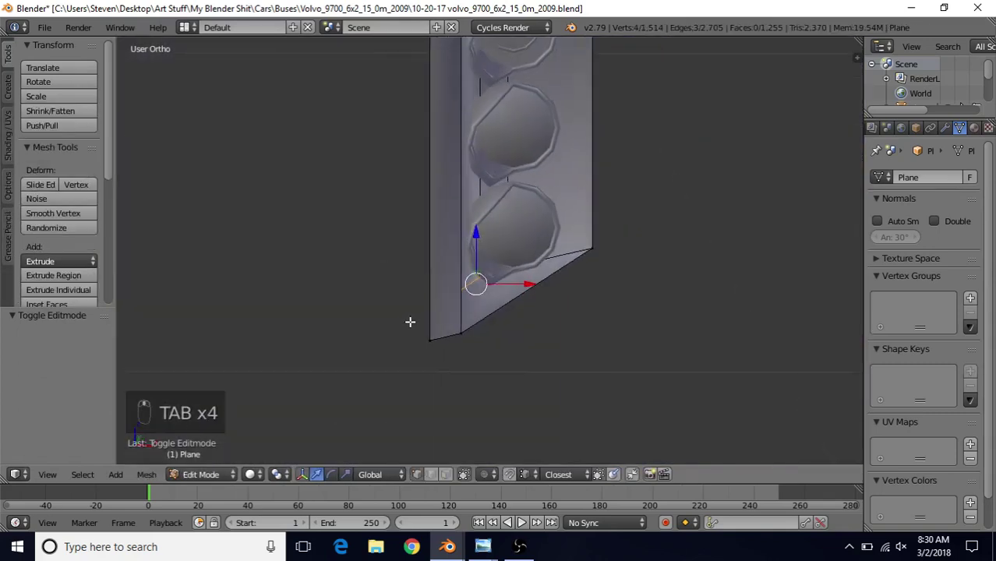
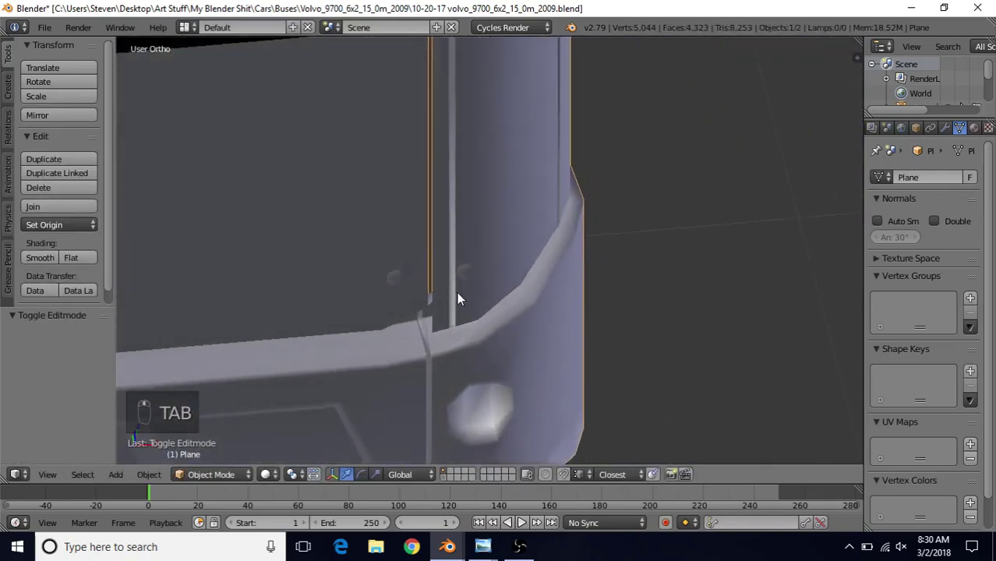
pyautogui.moveTo(481, 305); pyautogui.dragTo(494, 320)
pyautogui.middleClick(516, 329)
pyautogui.press('Tab')
pyautogui.moveTo(429, 173); pyautogui.dragTo(488, 251)
pyautogui.click(490, 251)
pyautogui.press('Tab')
pyautogui.click(490, 262)
pyautogui.middleClick(489, 273)
pyautogui.middleClick(511, 256)
# Undo the last two tweaks, orbit over the corner housing once more, and re-enter Edit Mode on the panel
pyautogui.press('Tab')
pyautogui.press('ctrl+z')
pyautogui.press('ctrl+z')
pyautogui.moveTo(435, 177); pyautogui.dragTo(452, 190)
pyautogui.moveTo(455, 189); pyautogui.dragTo(488, 208)
pyautogui.press('Tab')
pyautogui.moveTo(488, 208); pyautogui.dragTo(559, 172)
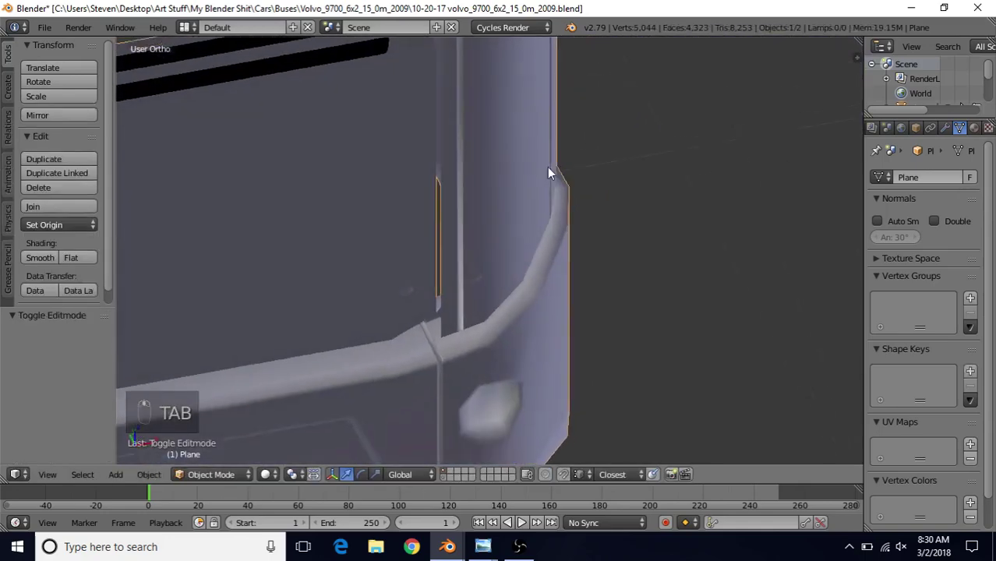
pyautogui.press('Tab')
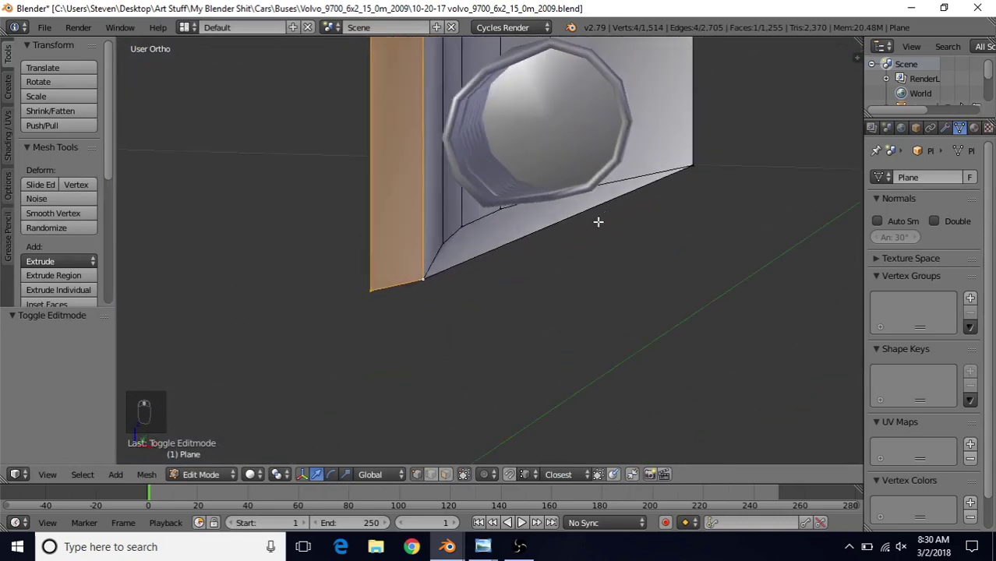
# Knife-cut a new edge across the housing's bottom face, deselect, and unhide the rest of the bus front
pyautogui.press('k')
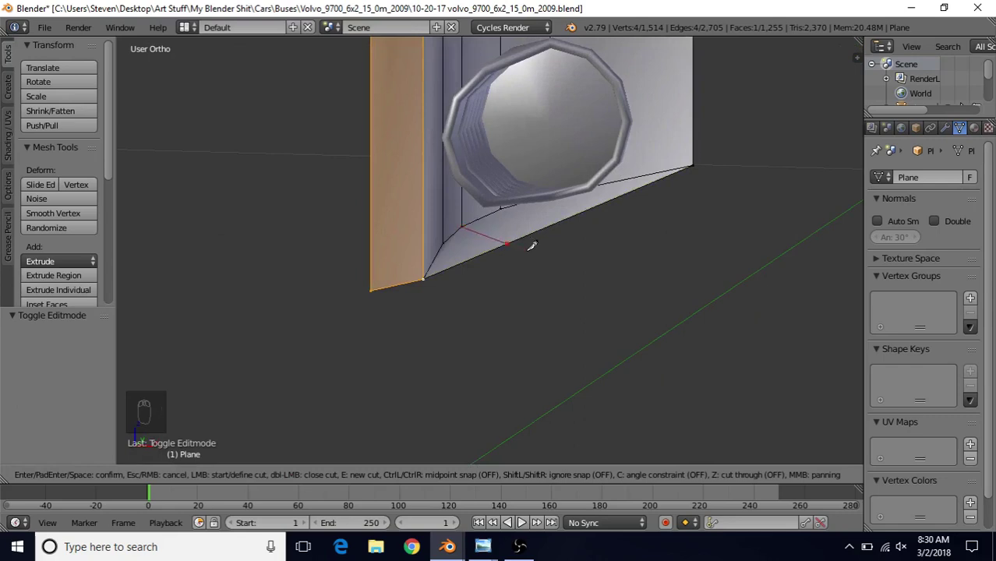
pyautogui.press('k')
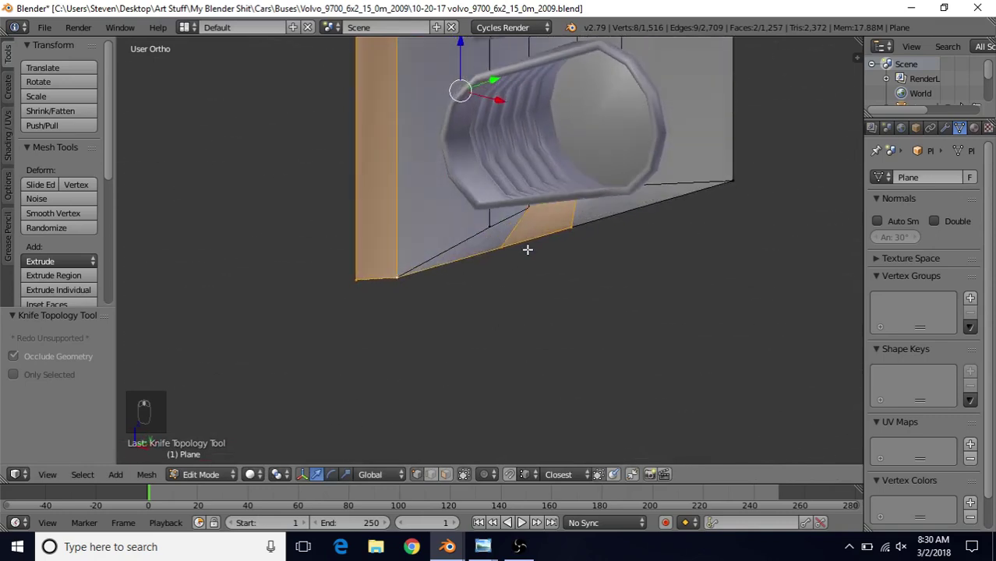
pyautogui.press('a')
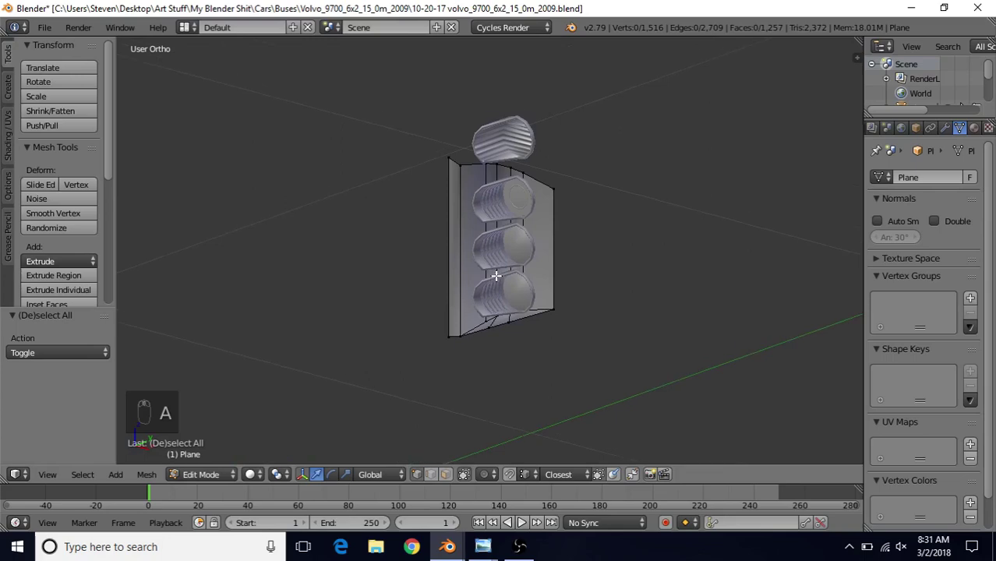
pyautogui.press('alt+h')
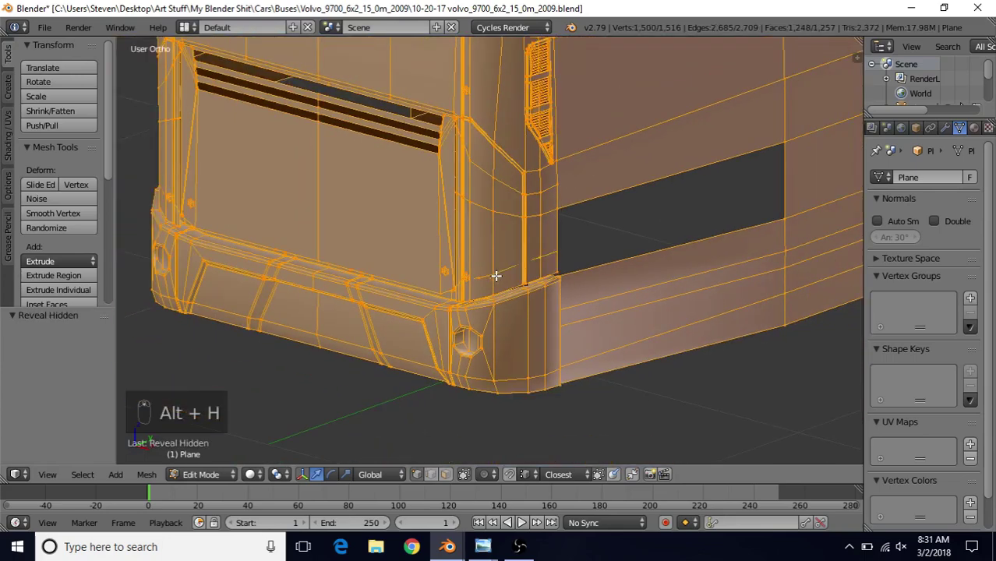
# Duplicate the upper corner faces into a separate piece, slide its edge along Y, and isolate it with Shift+H
pyautogui.press('a')
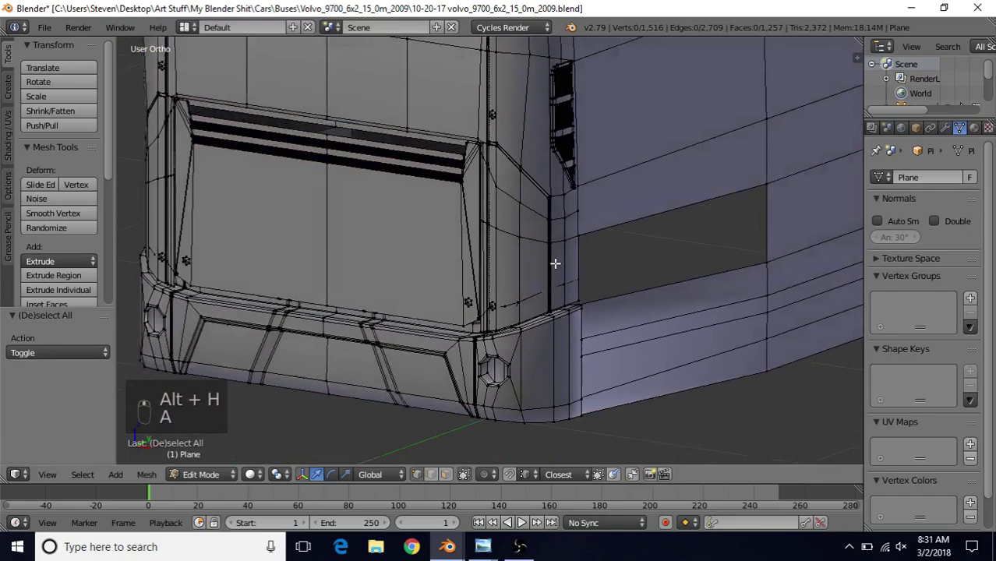
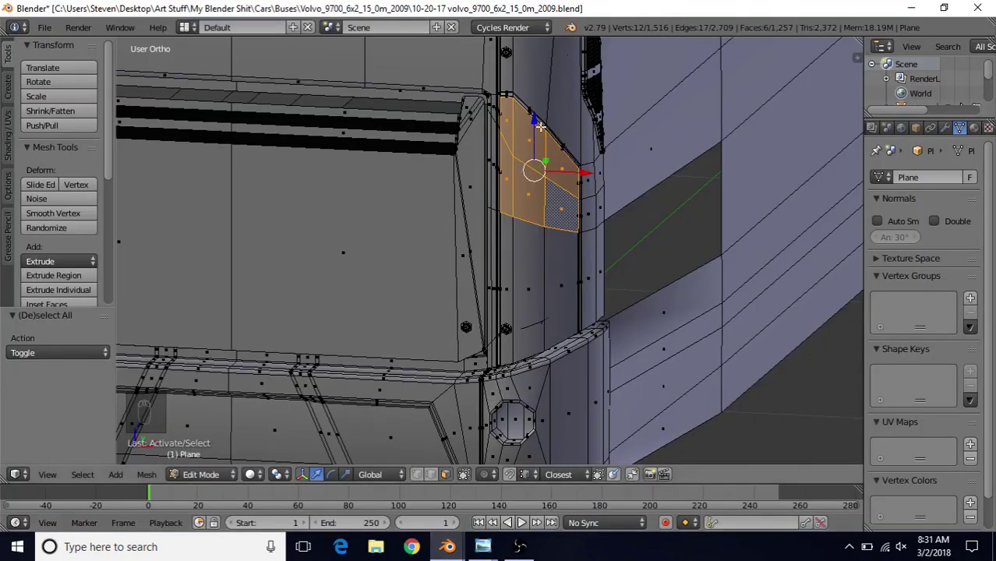
pyautogui.press('shift+d')
pyautogui.moveTo(595, 117); pyautogui.dragTo(595, 159)
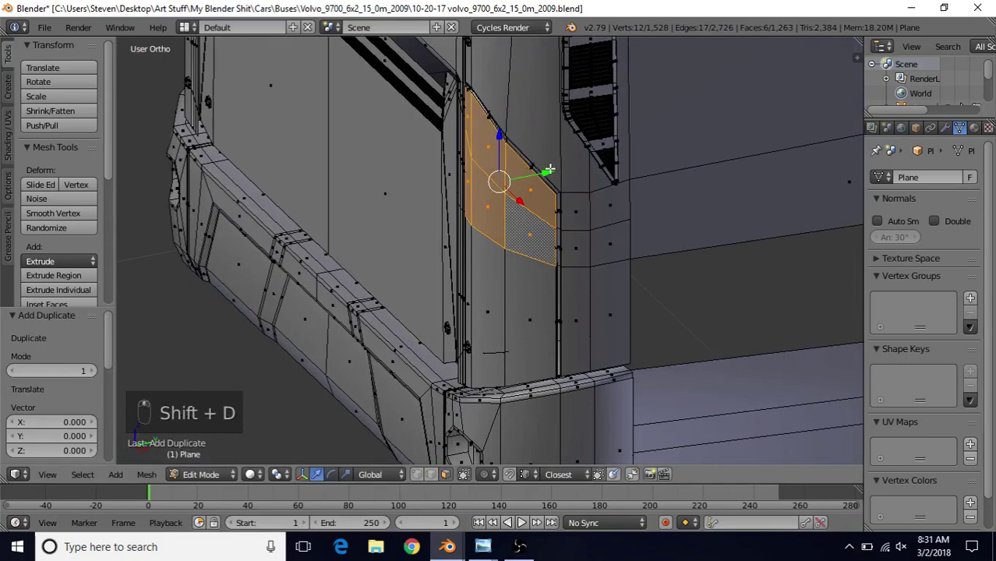
pyautogui.click(552, 166)
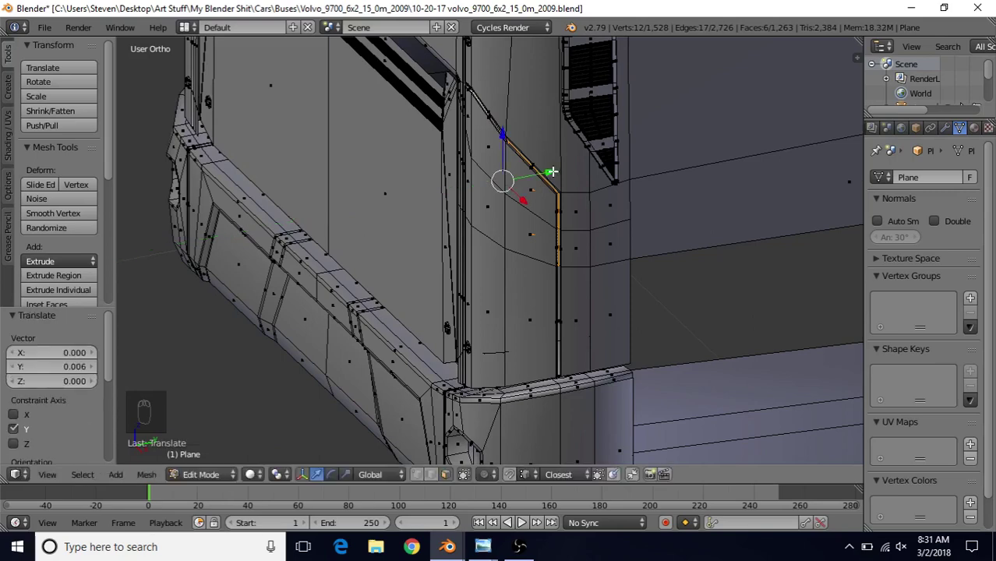
pyautogui.moveTo(587, 193); pyautogui.dragTo(627, 200)
pyautogui.middleClick(628, 200)
pyautogui.press('shift+h')
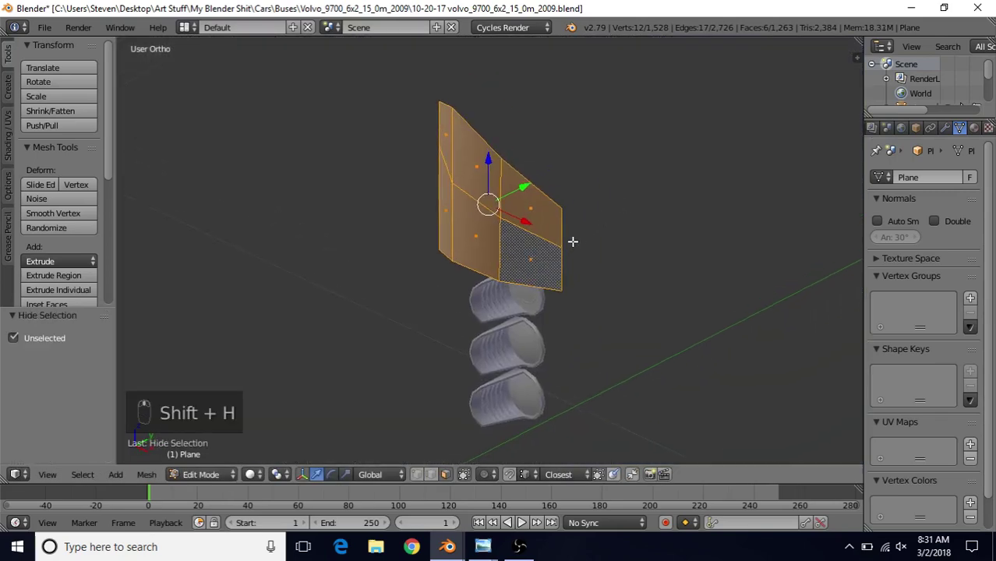
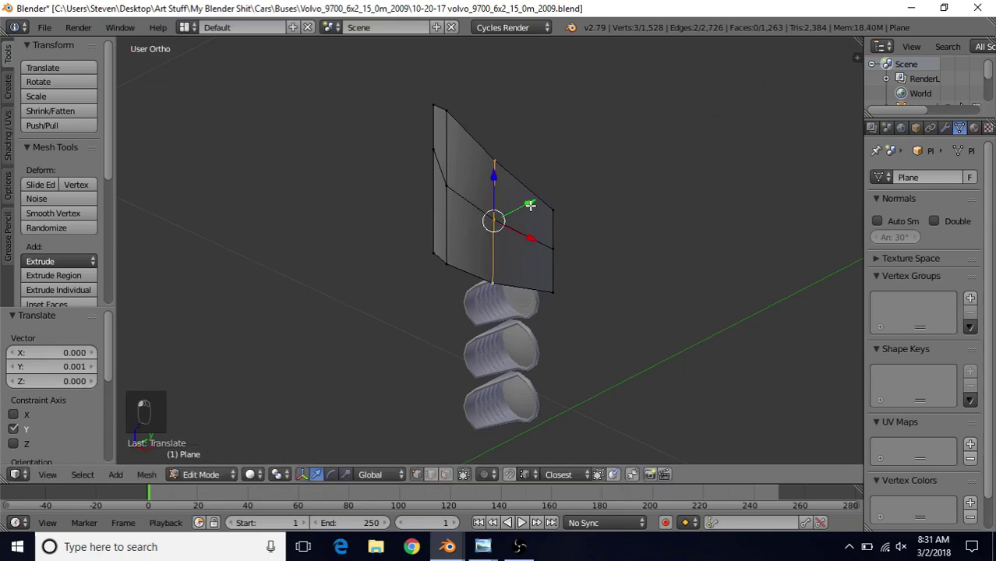
# Leave Edit Mode and orbit to check the new panel piece against the bus corner
pyautogui.press('Tab')
pyautogui.click(534, 208)
pyautogui.middleClick(559, 158)
pyautogui.middleClick(562, 154)
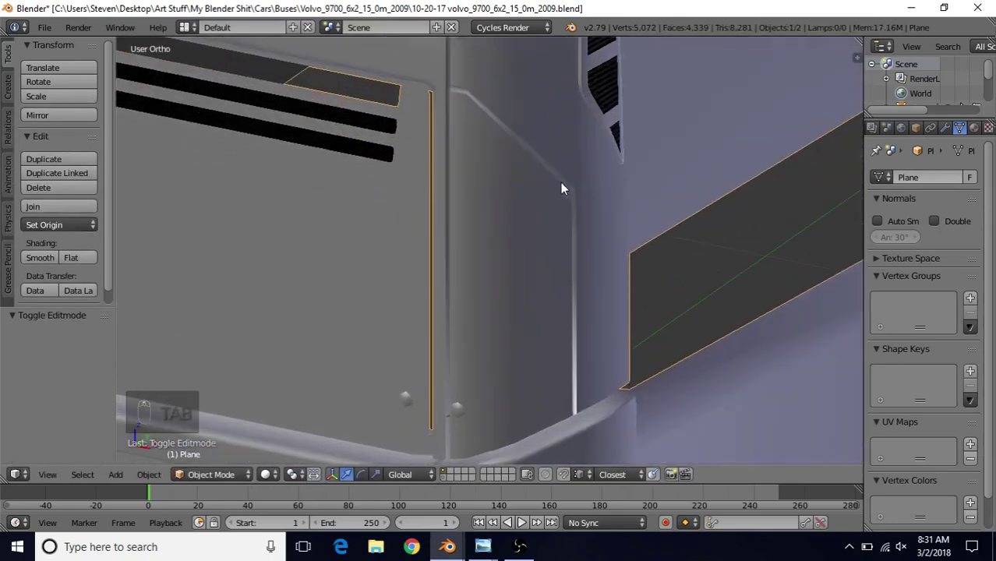
# Unhide everything, hide a linked piece of mesh to inspect the lenses, then return to Object Mode on the finished corner
pyautogui.middleClick(559, 230)
pyautogui.press('Tab')
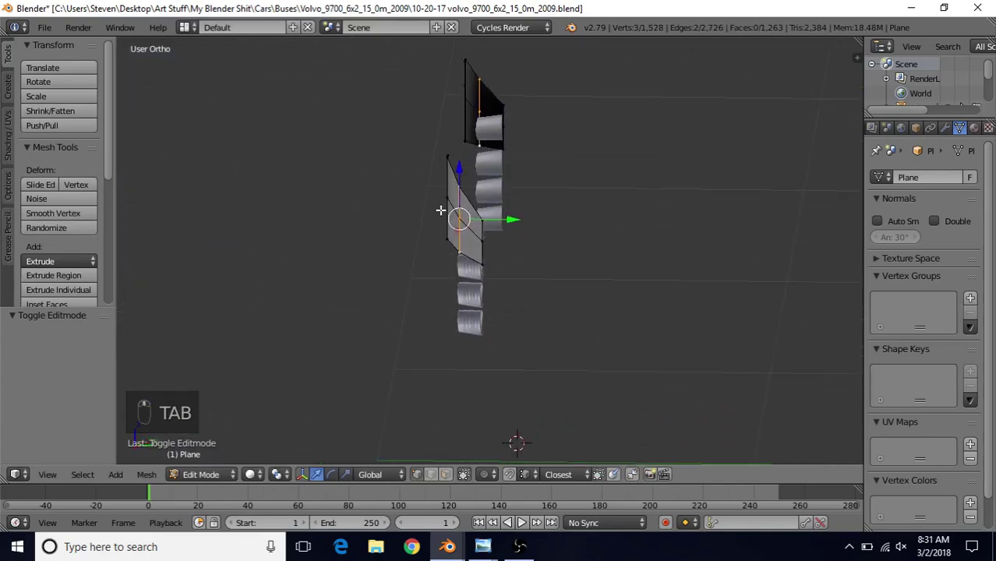
pyautogui.press('alt+h')
pyautogui.press('a')
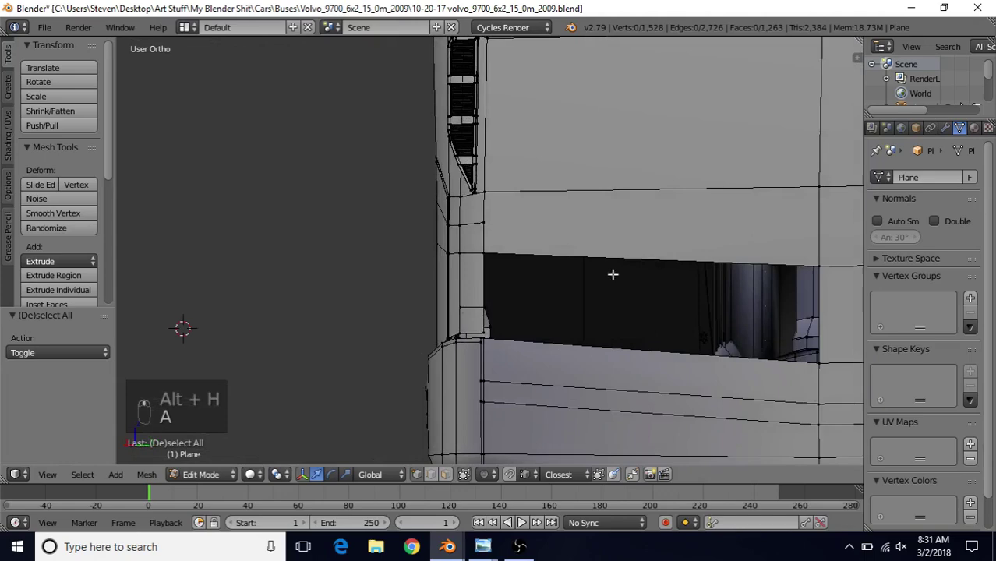
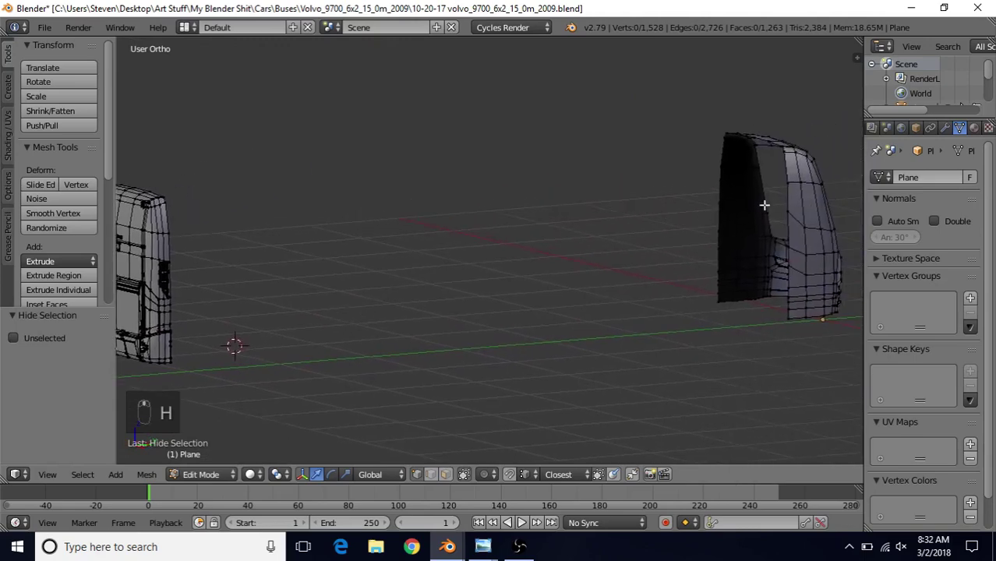
pyautogui.press('l')
pyautogui.press('h')
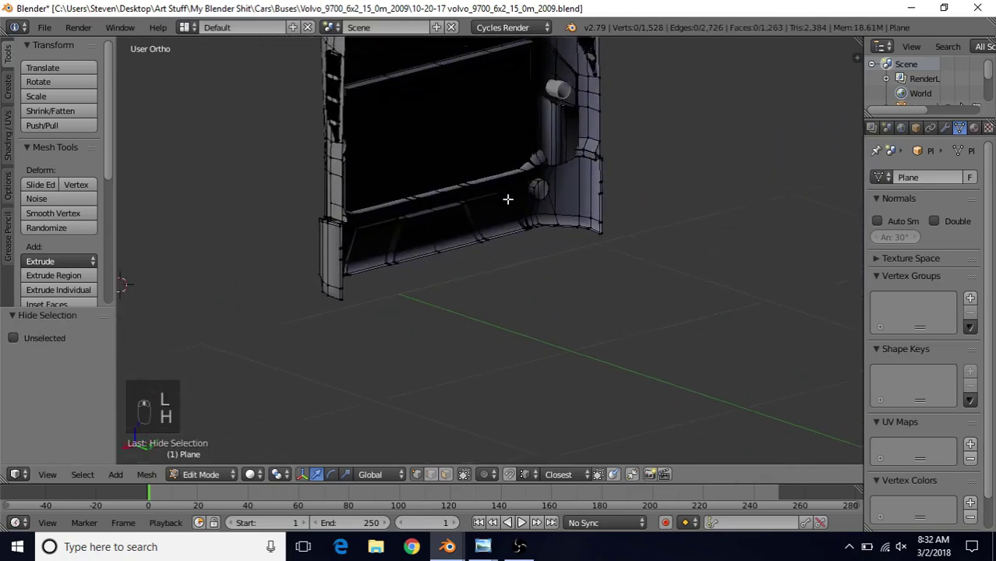
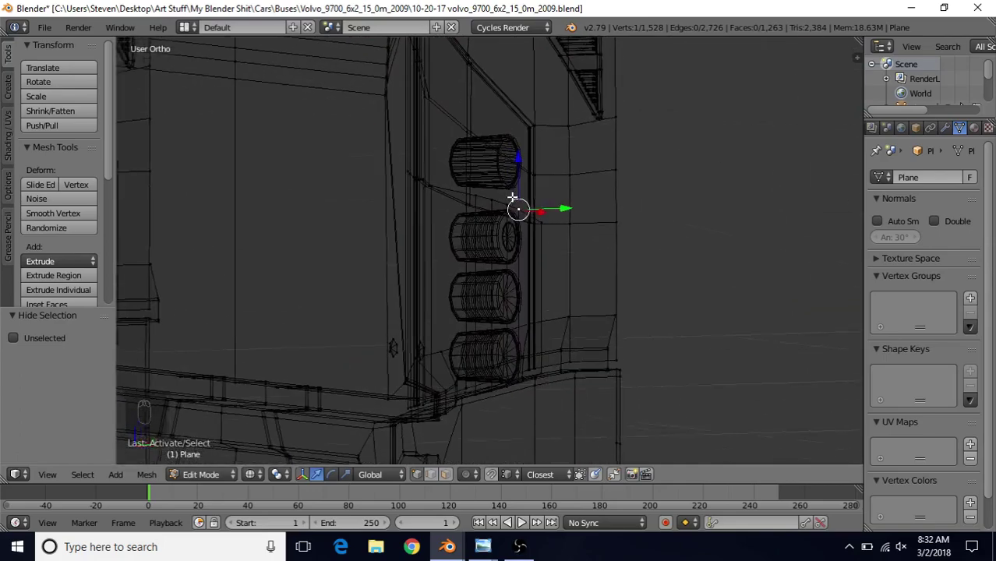
pyautogui.press('z')
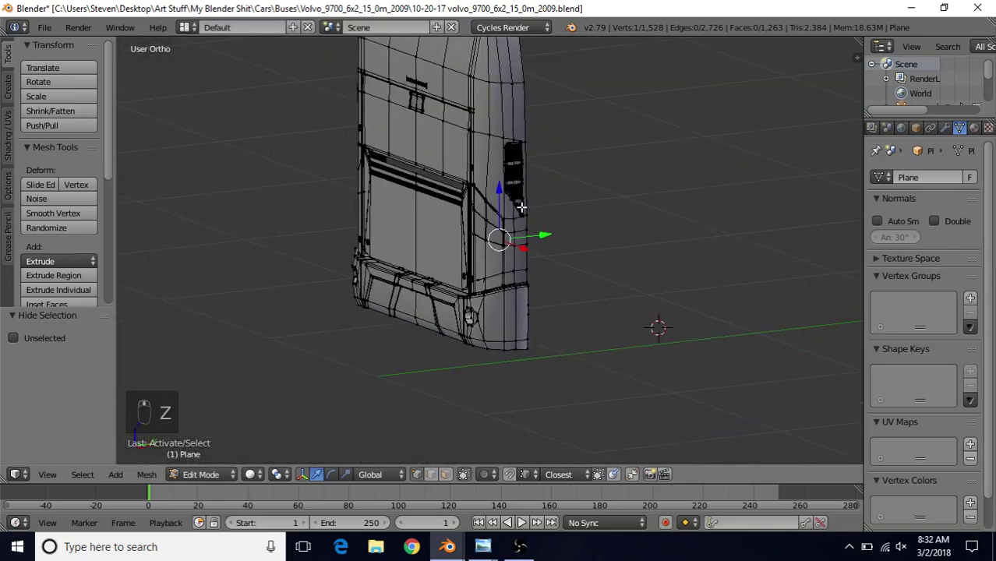
pyautogui.press('Tab')
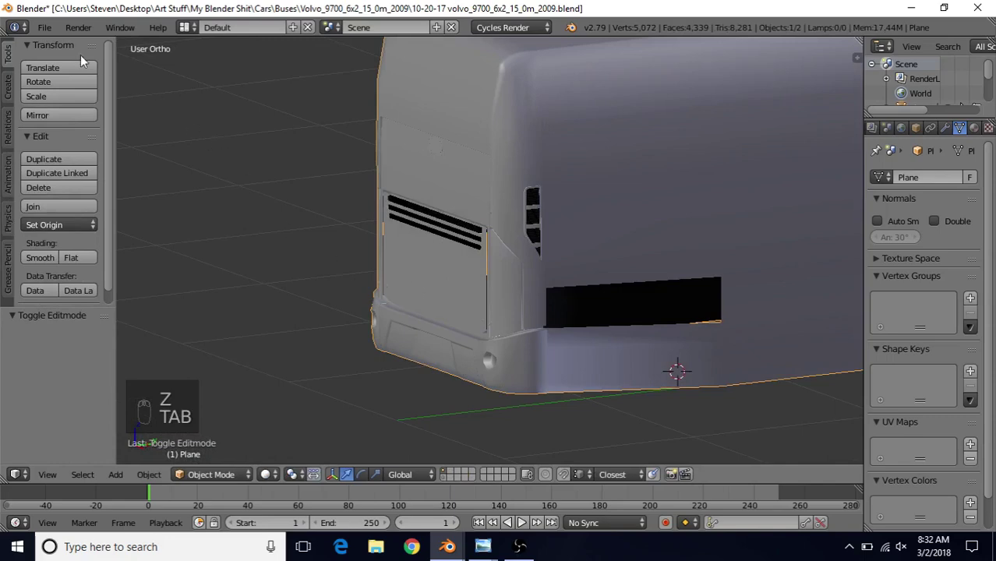